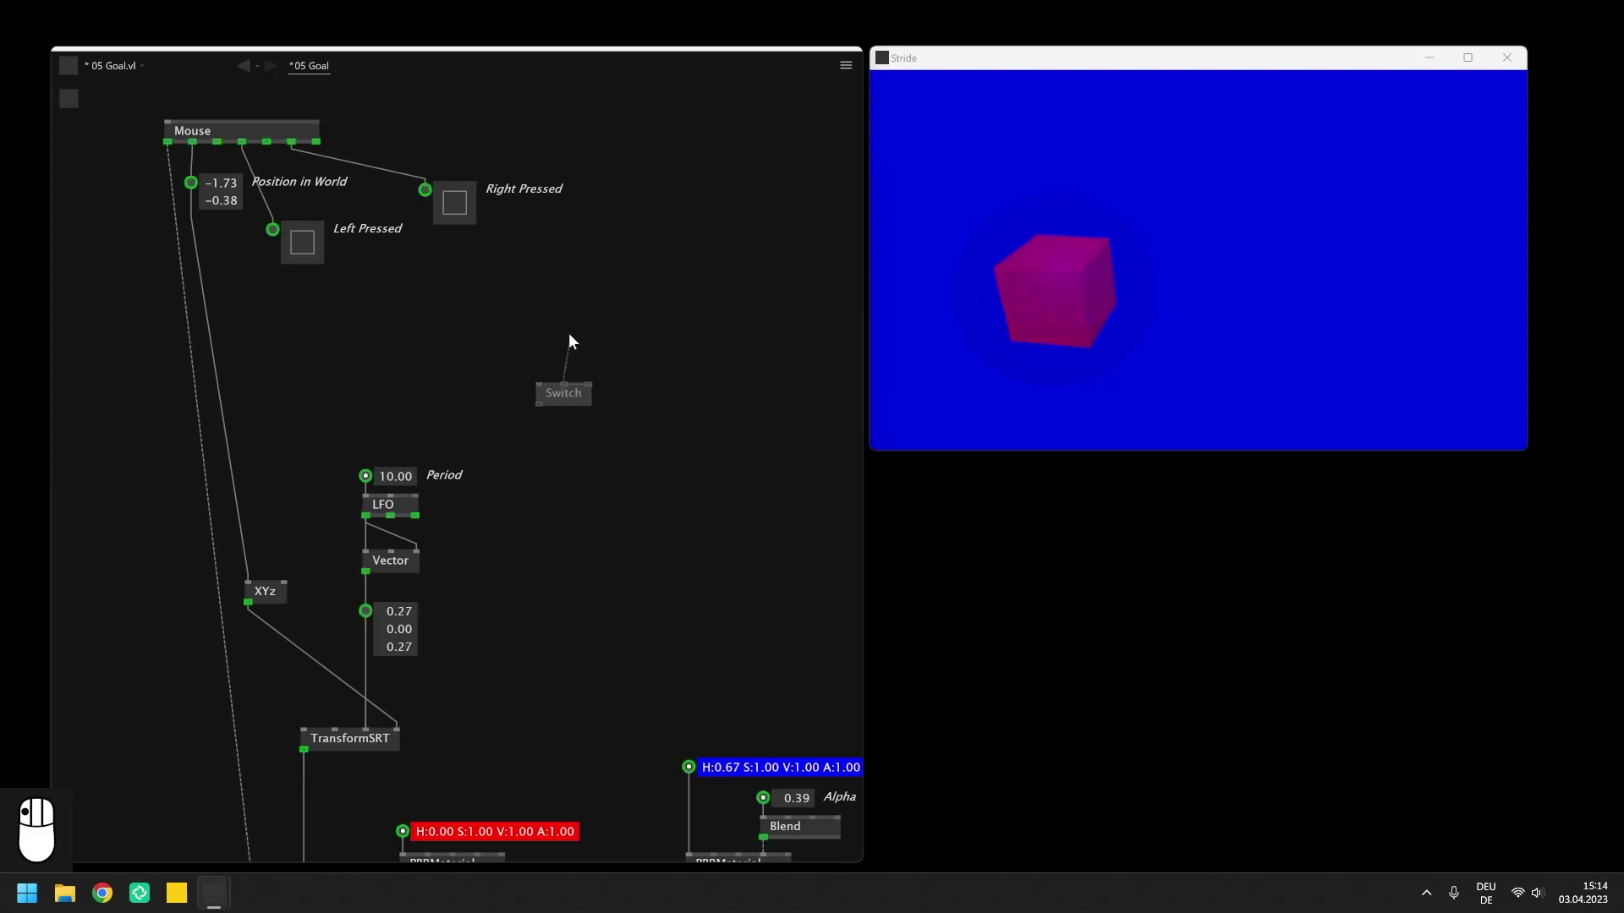
Step: Wire the red, green and blue RGBA IOBoxes into the Switch node's colour inputs
{"action": "left_click_drag", "start_coordinate": [622, 431], "coordinate": [595, 339]}
{"action": "left_click", "coordinate": [593, 406]}
{"action": "left_click", "coordinate": [619, 382]}
{"action": "scroll", "scroll_direction": "up", "scroll_amount": 3}
{"action": "left_click_drag", "start_coordinate": [546, 377], "coordinate": [532, 266]}
{"action": "scroll", "scroll_direction": "up", "scroll_amount": 3}
{"action": "left_click_drag", "start_coordinate": [605, 317], "coordinate": [709, 366]}
{"action": "key", "text": "Return"}
{"action": "left_click_drag", "start_coordinate": [546, 414], "coordinate": [549, 458]}
Step: Connect the Index IOBox (12) to the Switch and add an output IOBox showing red
{"action": "left_click_drag", "start_coordinate": [549, 458], "coordinate": [571, 256]}
{"action": "scroll", "scroll_direction": "down", "scroll_amount": 3}
{"action": "left_click_drag", "start_coordinate": [572, 256], "coordinate": [310, 336]}
Step: Add a Vector3 Switch from the node browser for the 1.00 / 1.20 box scale
{"action": "left_click", "coordinate": [309, 335]}
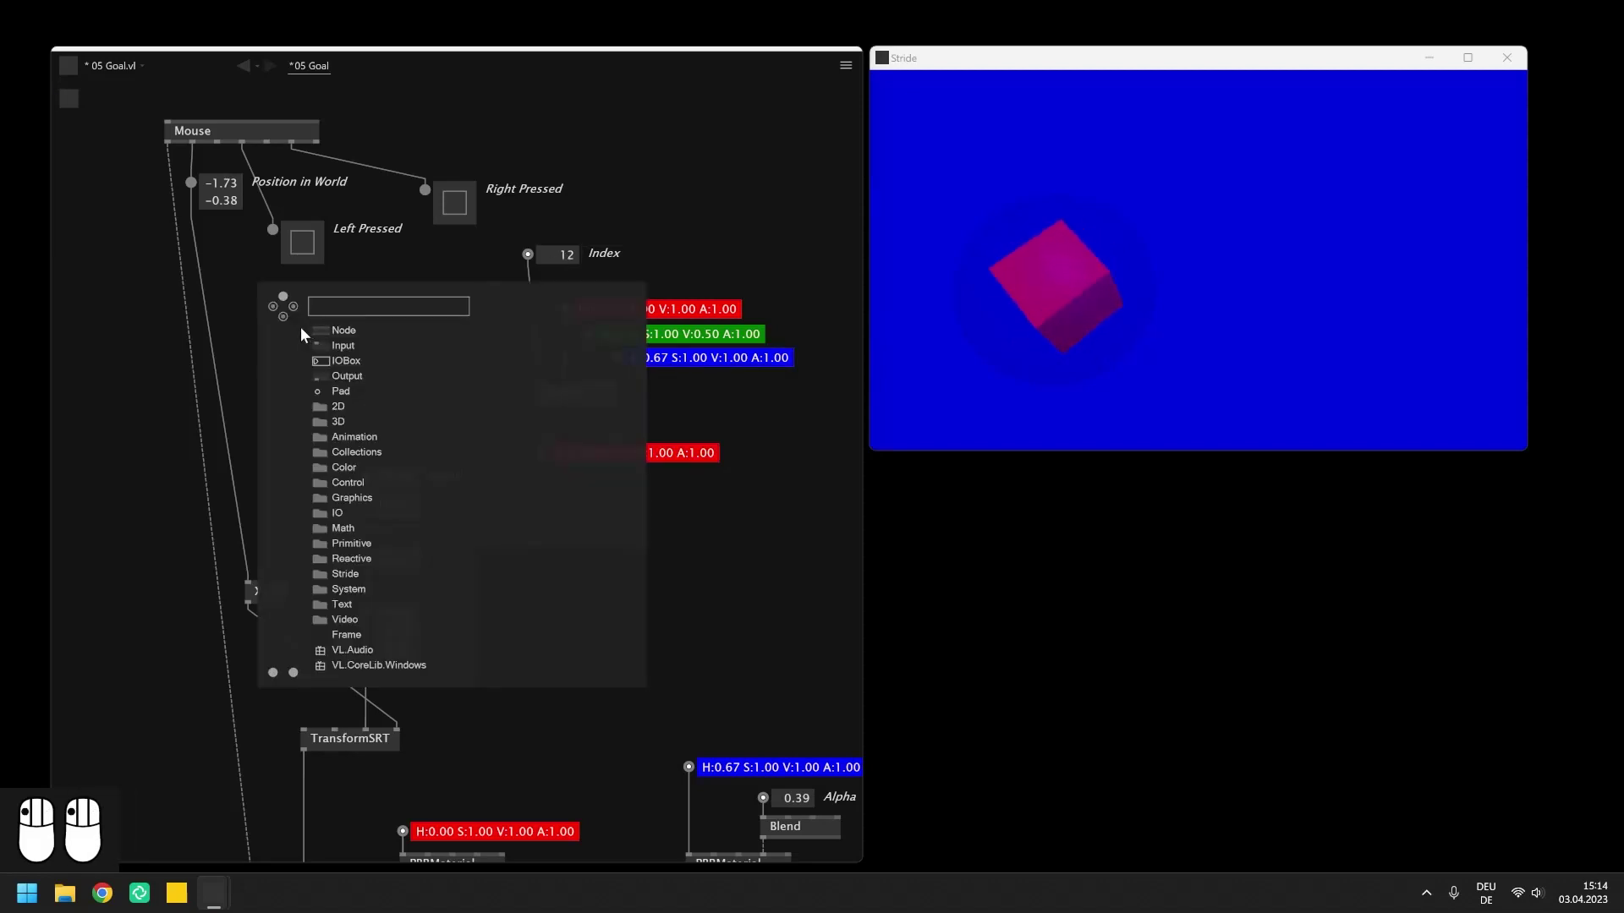
{"action": "left_click_drag", "start_coordinate": [327, 338], "coordinate": [284, 371]}
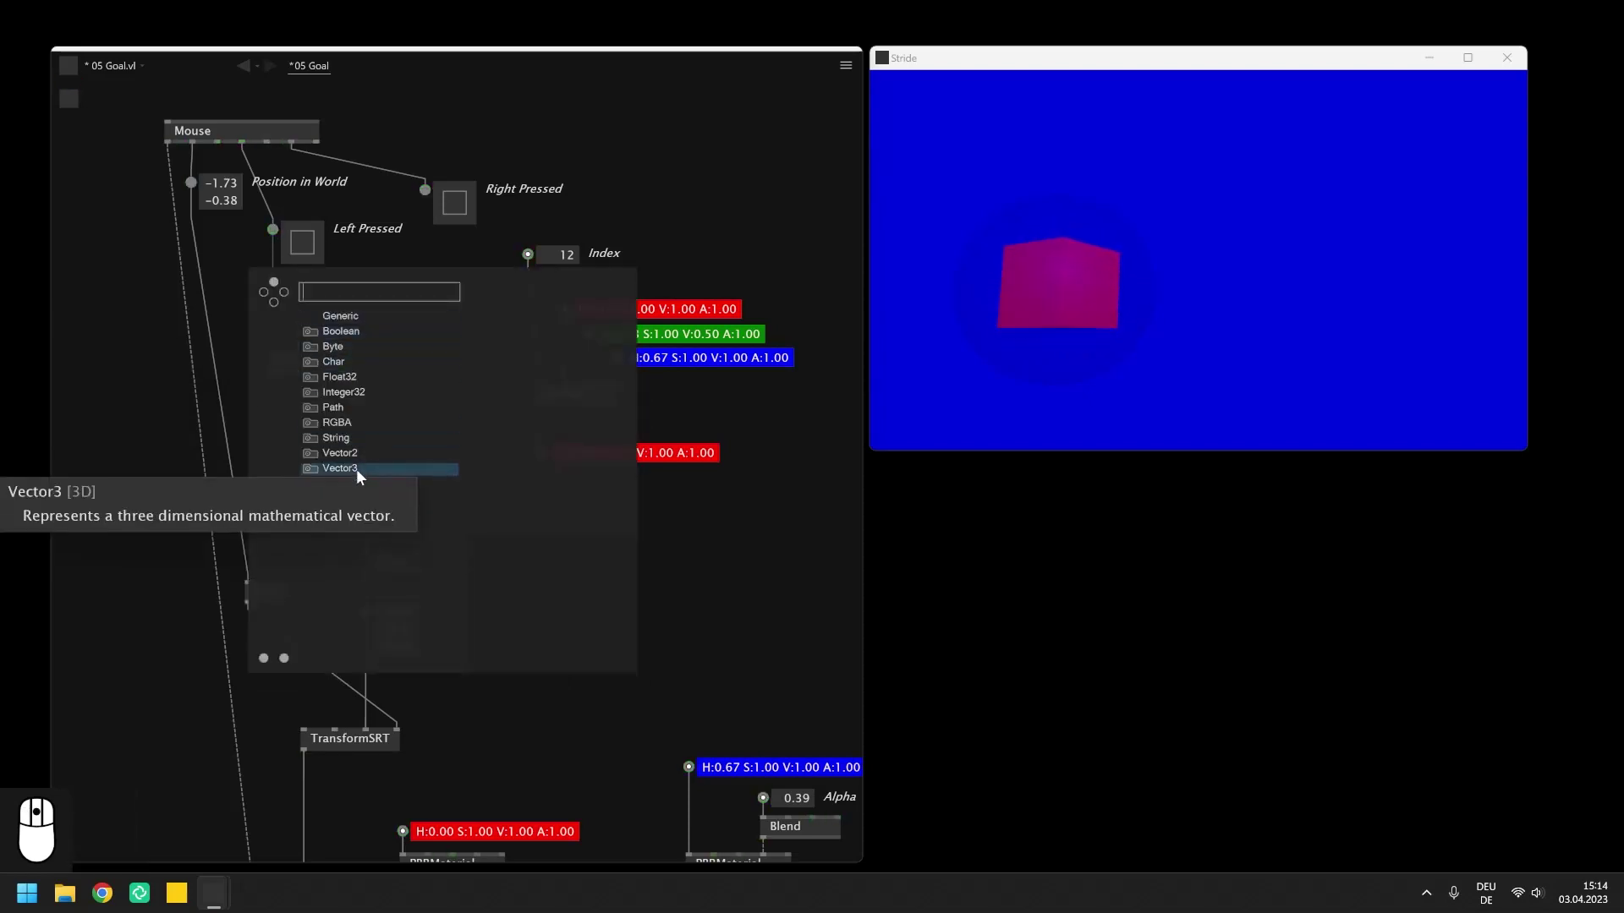
{"action": "left_click", "coordinate": [361, 477]}
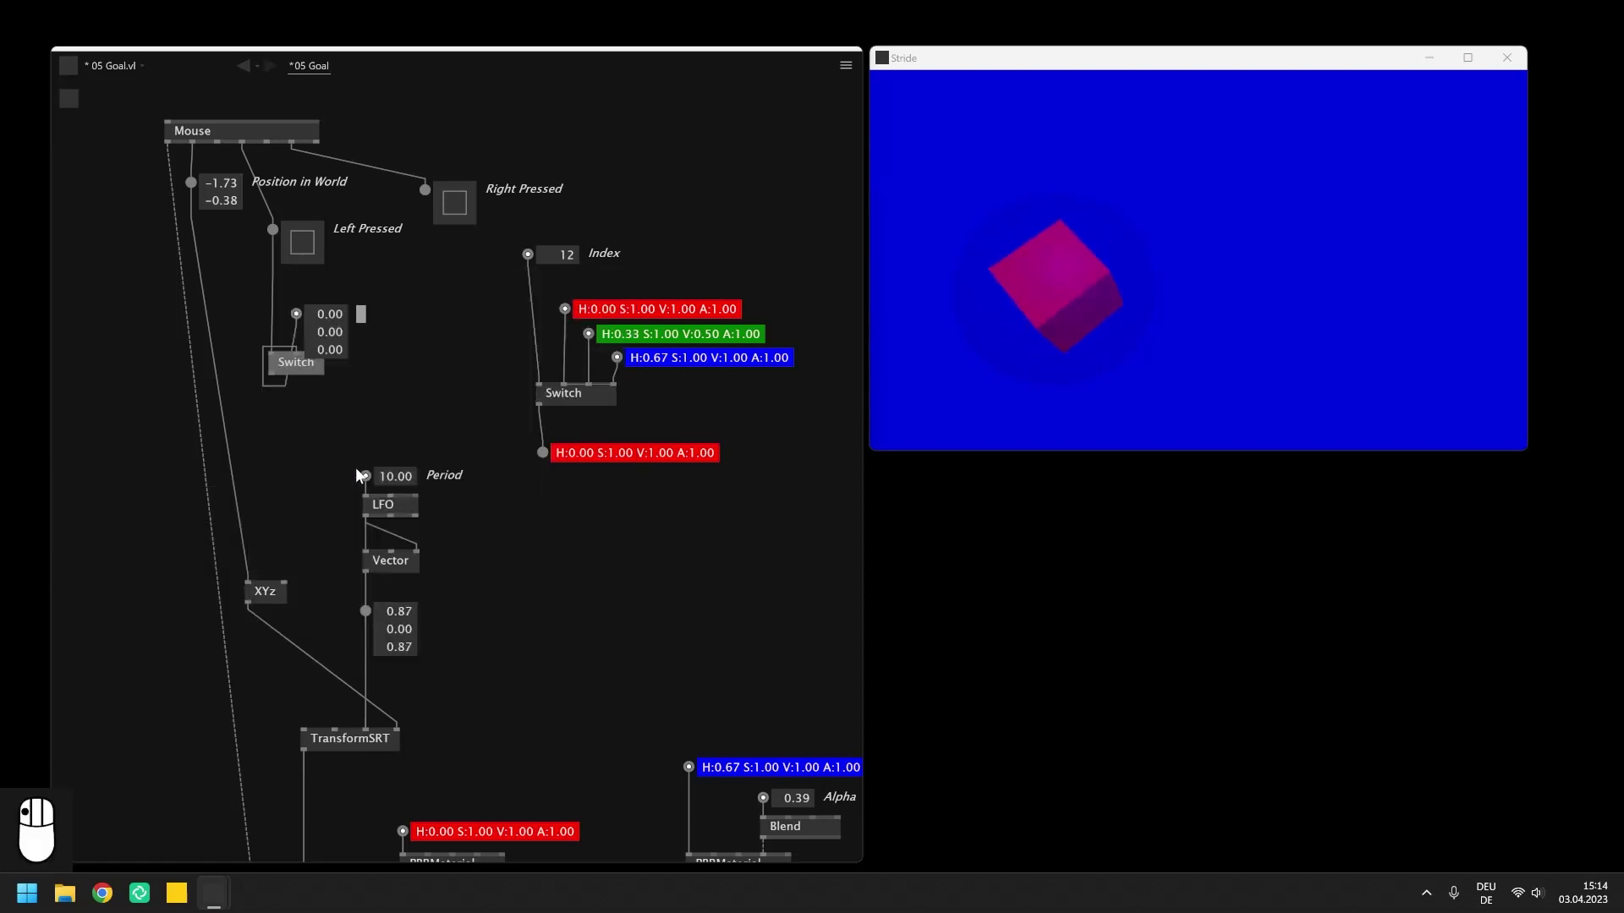
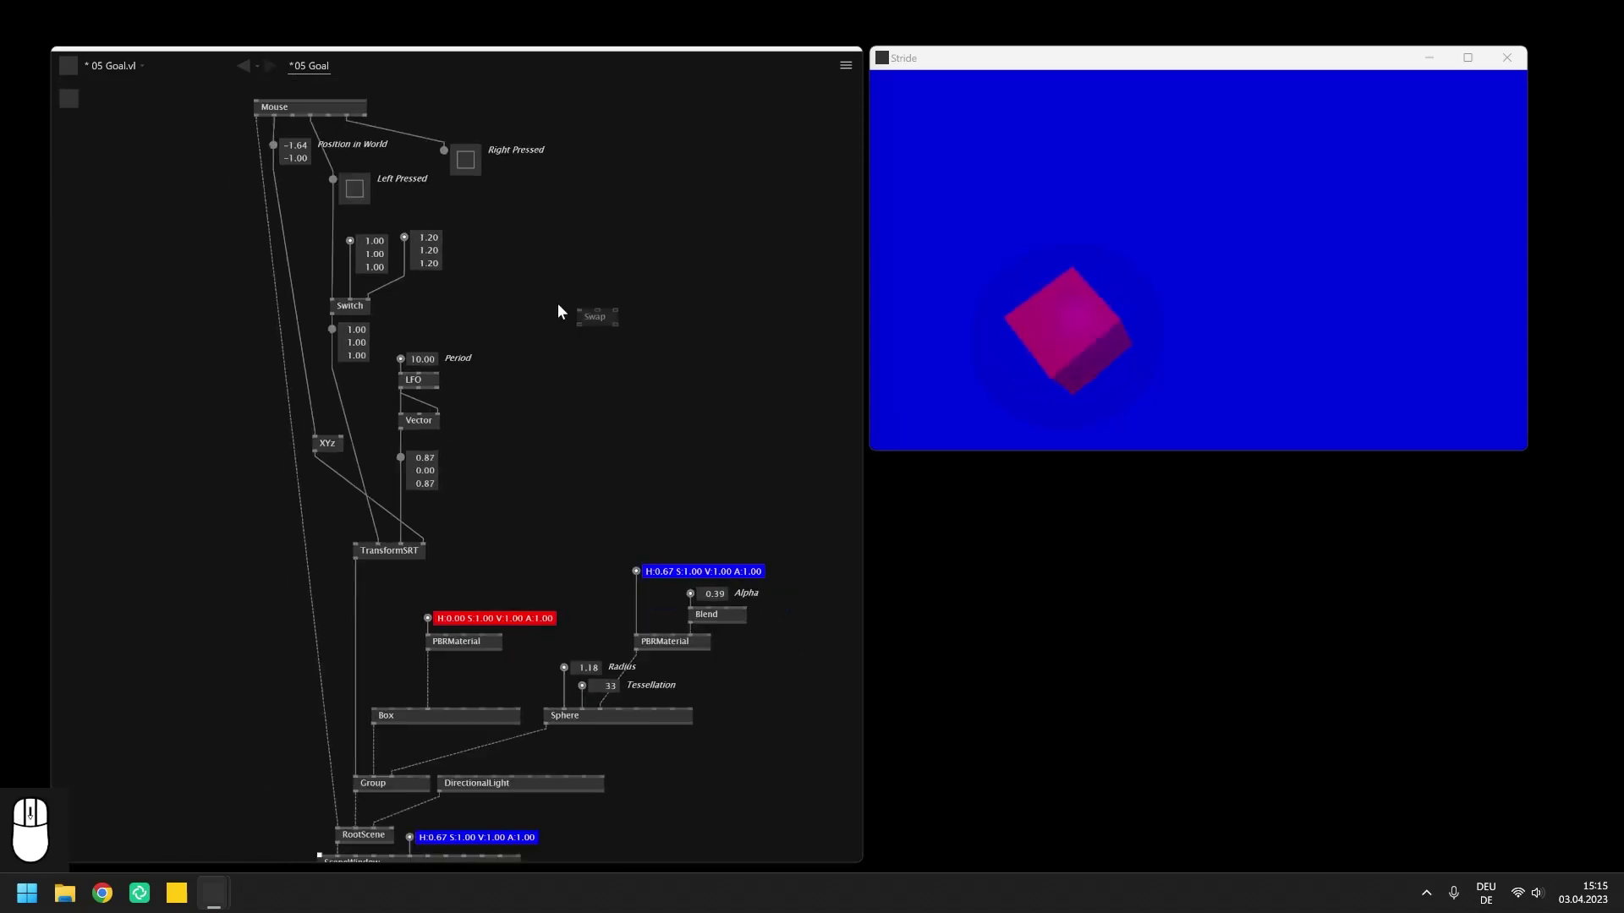
Step: Place a Swap node in the patch for the red and blue colours
{"action": "left_click_drag", "start_coordinate": [538, 345], "coordinate": [395, 213]}
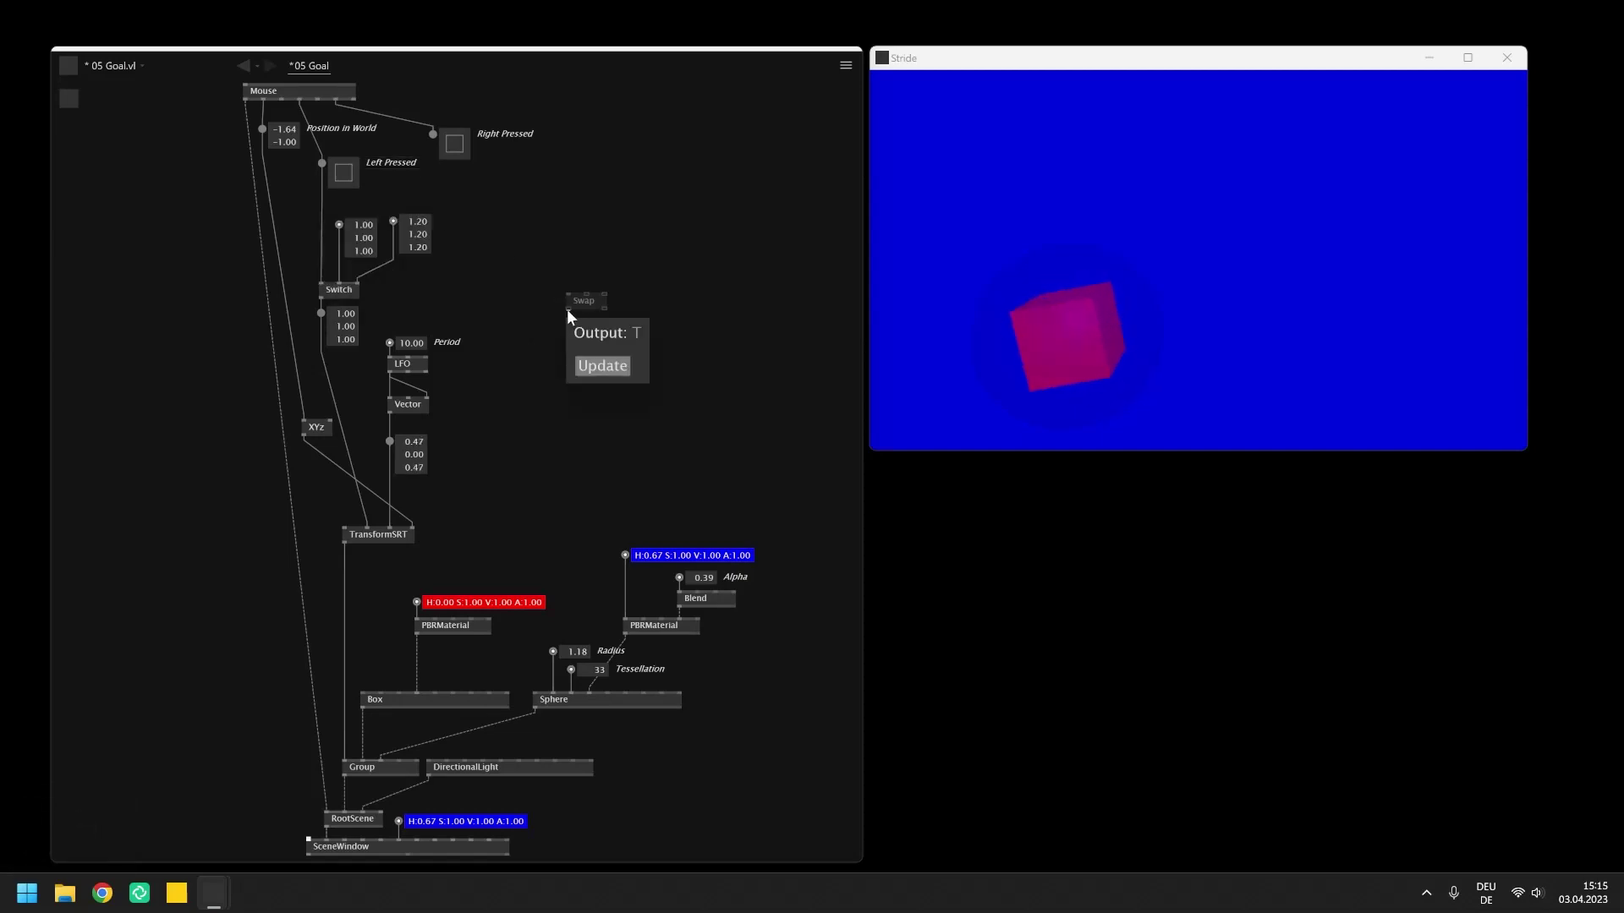
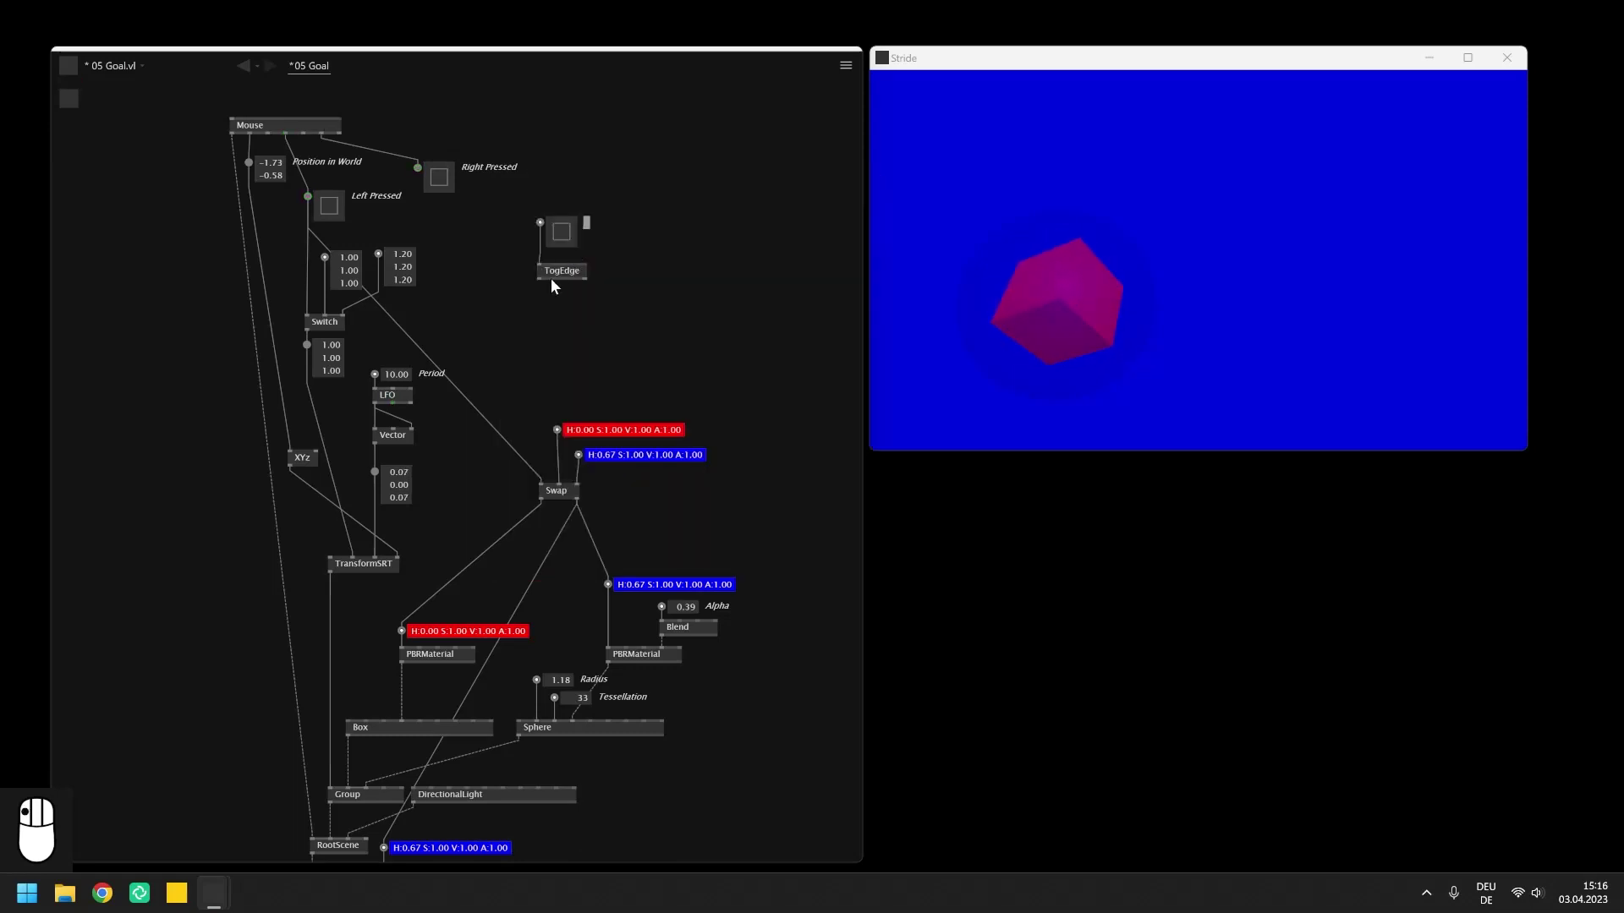
Step: Link the mouse Left Pressed state into the TogEdge node's input
{"action": "left_click_drag", "start_coordinate": [612, 318], "coordinate": [621, 334]}
{"action": "left_click", "coordinate": [707, 352]}
{"action": "left_click_drag", "start_coordinate": [692, 335], "coordinate": [711, 370]}
{"action": "left_click_drag", "start_coordinate": [711, 370], "coordinate": [682, 358]}
{"action": "left_click_drag", "start_coordinate": [683, 357], "coordinate": [674, 378]}
Step: Add IOBoxes on TogEdge's Up Edge and Down Edge outputs to show the bangs
{"action": "left_click_drag", "start_coordinate": [674, 378], "coordinate": [587, 309]}
{"action": "left_click_drag", "start_coordinate": [587, 309], "coordinate": [602, 346]}
{"action": "left_click", "coordinate": [603, 347]}
{"action": "left_click_drag", "start_coordinate": [597, 337], "coordinate": [602, 337]}
{"action": "left_click_drag", "start_coordinate": [603, 337], "coordinate": [569, 242]}
{"action": "left_click_drag", "start_coordinate": [570, 242], "coordinate": [313, 206]}
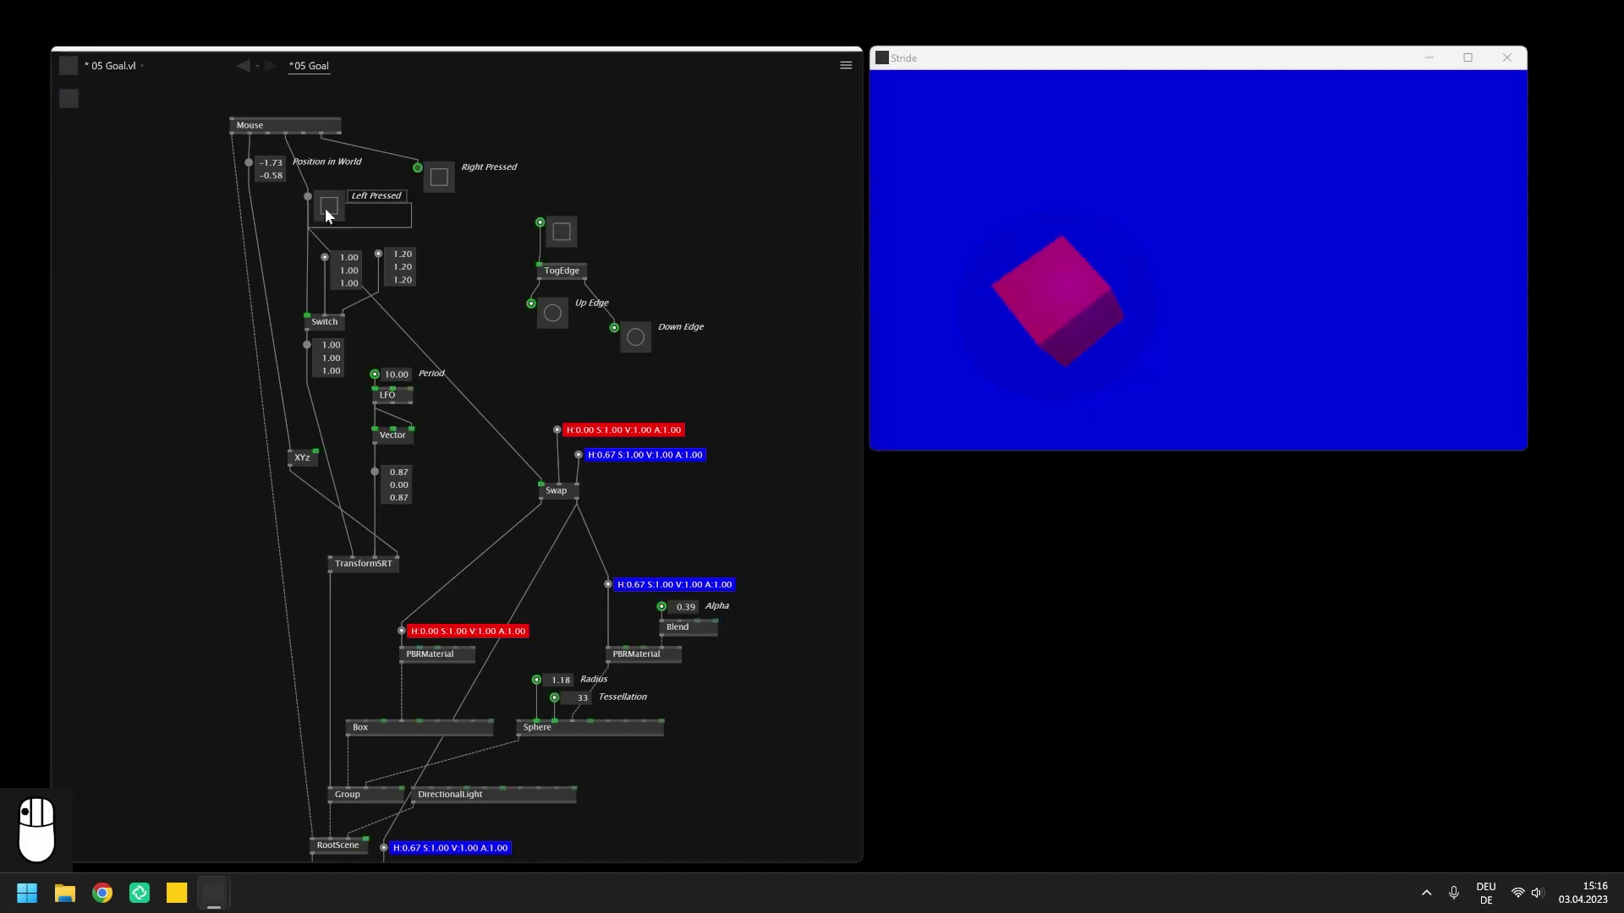
Step: Delete the spare test toggle that was feeding TogEdge
{"action": "key", "text": "Delete"}
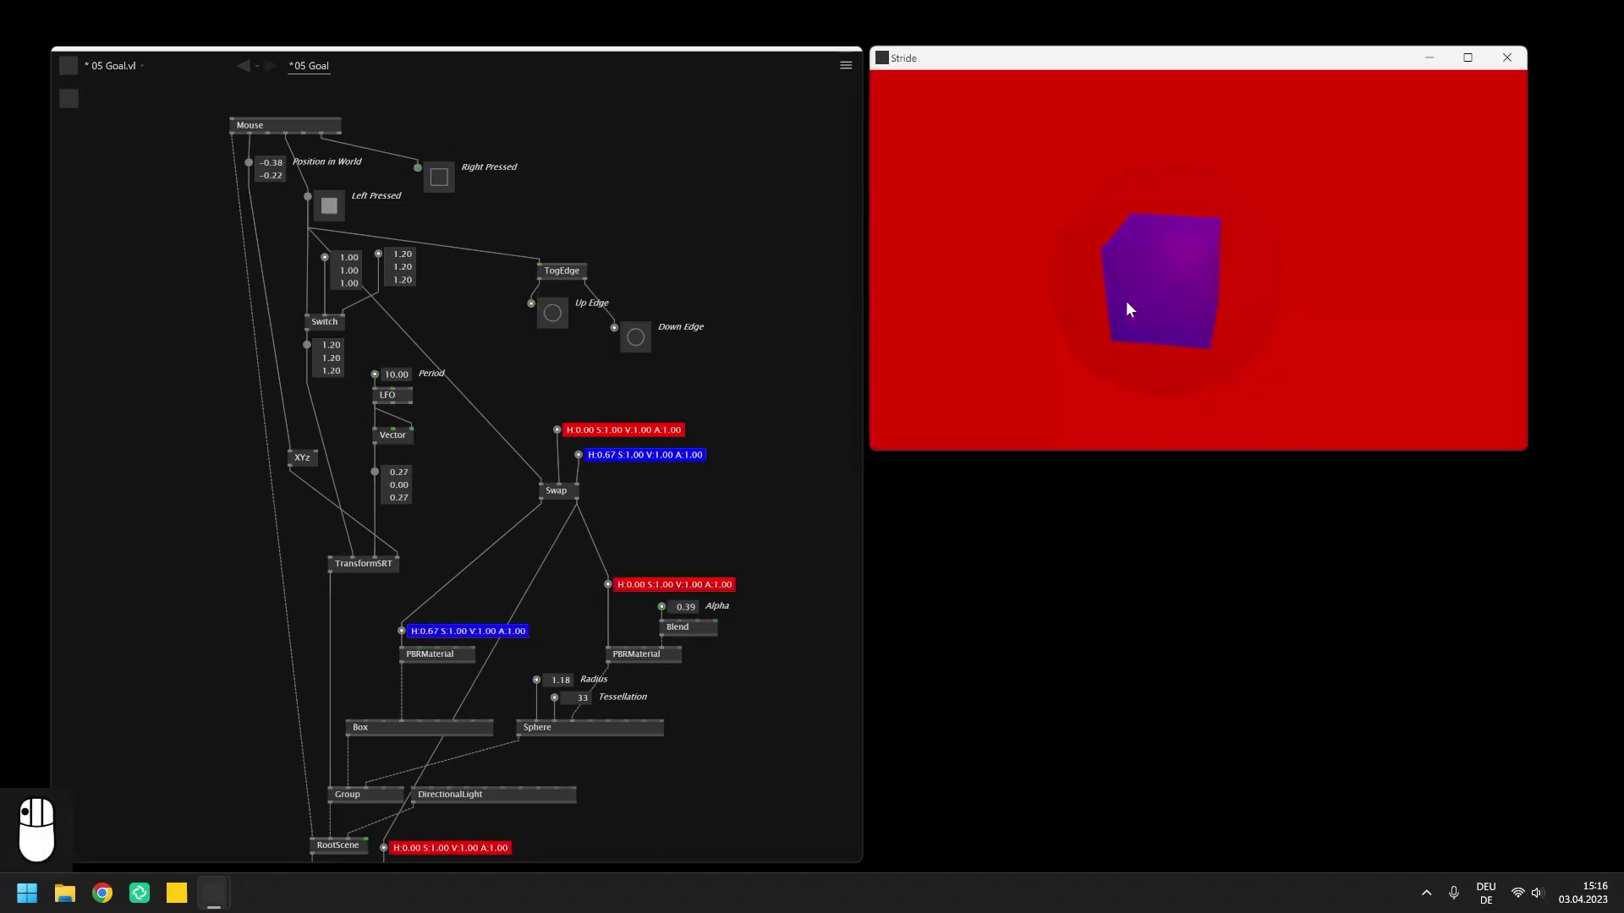
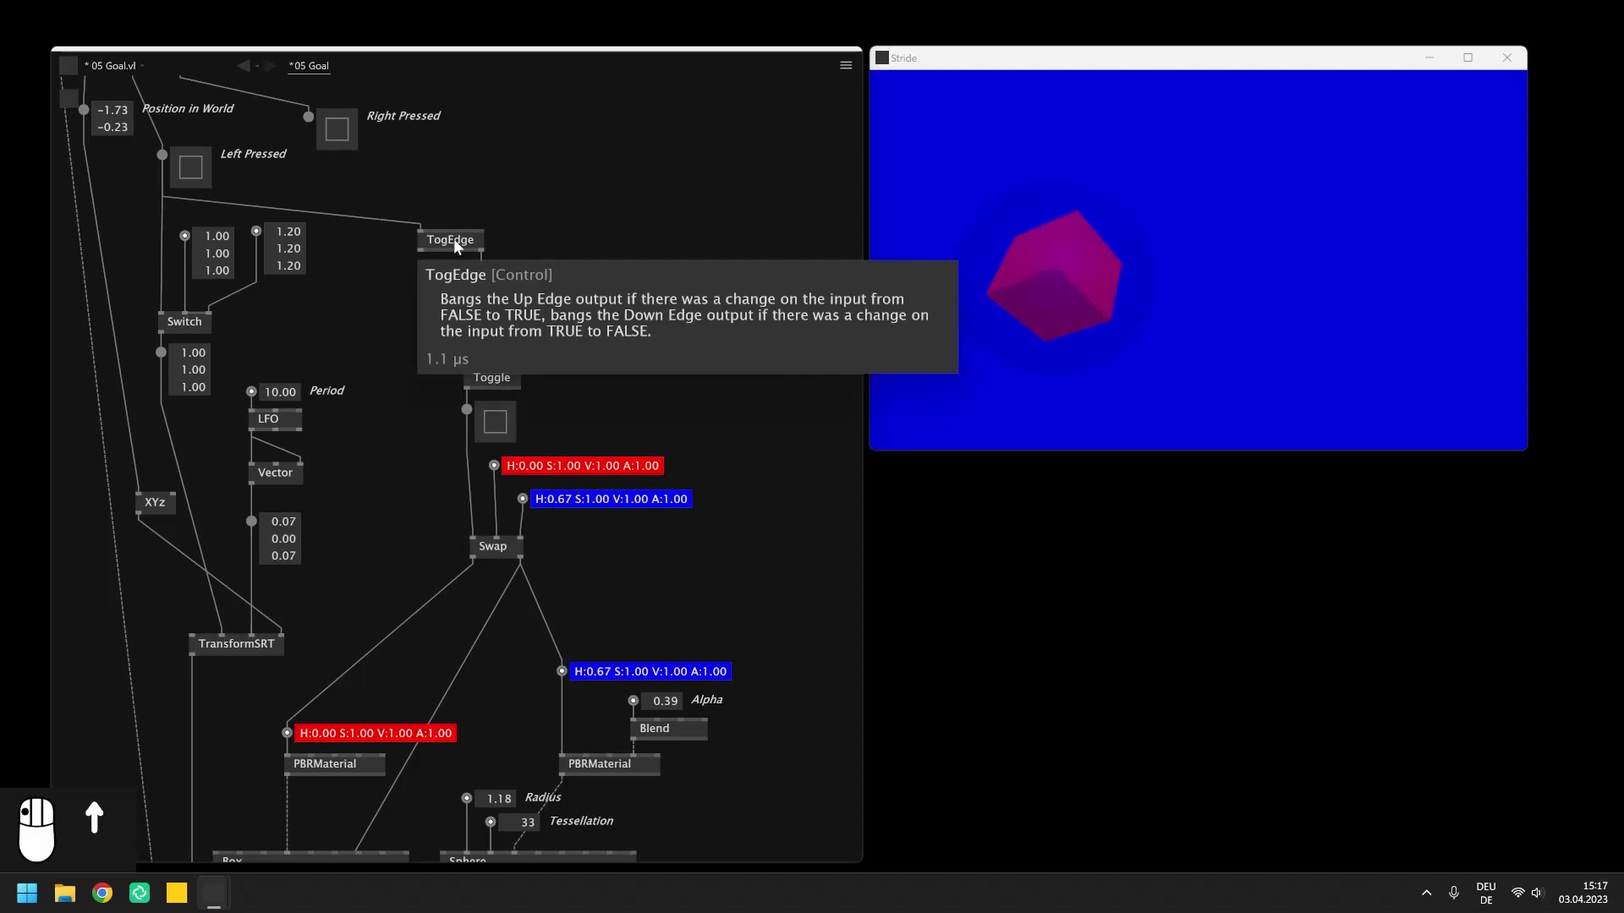
Step: Test the colour swap in the Stride window and reposition the Toggle beneath Down Edge
{"action": "left_click_drag", "start_coordinate": [467, 217], "coordinate": [1186, 296]}
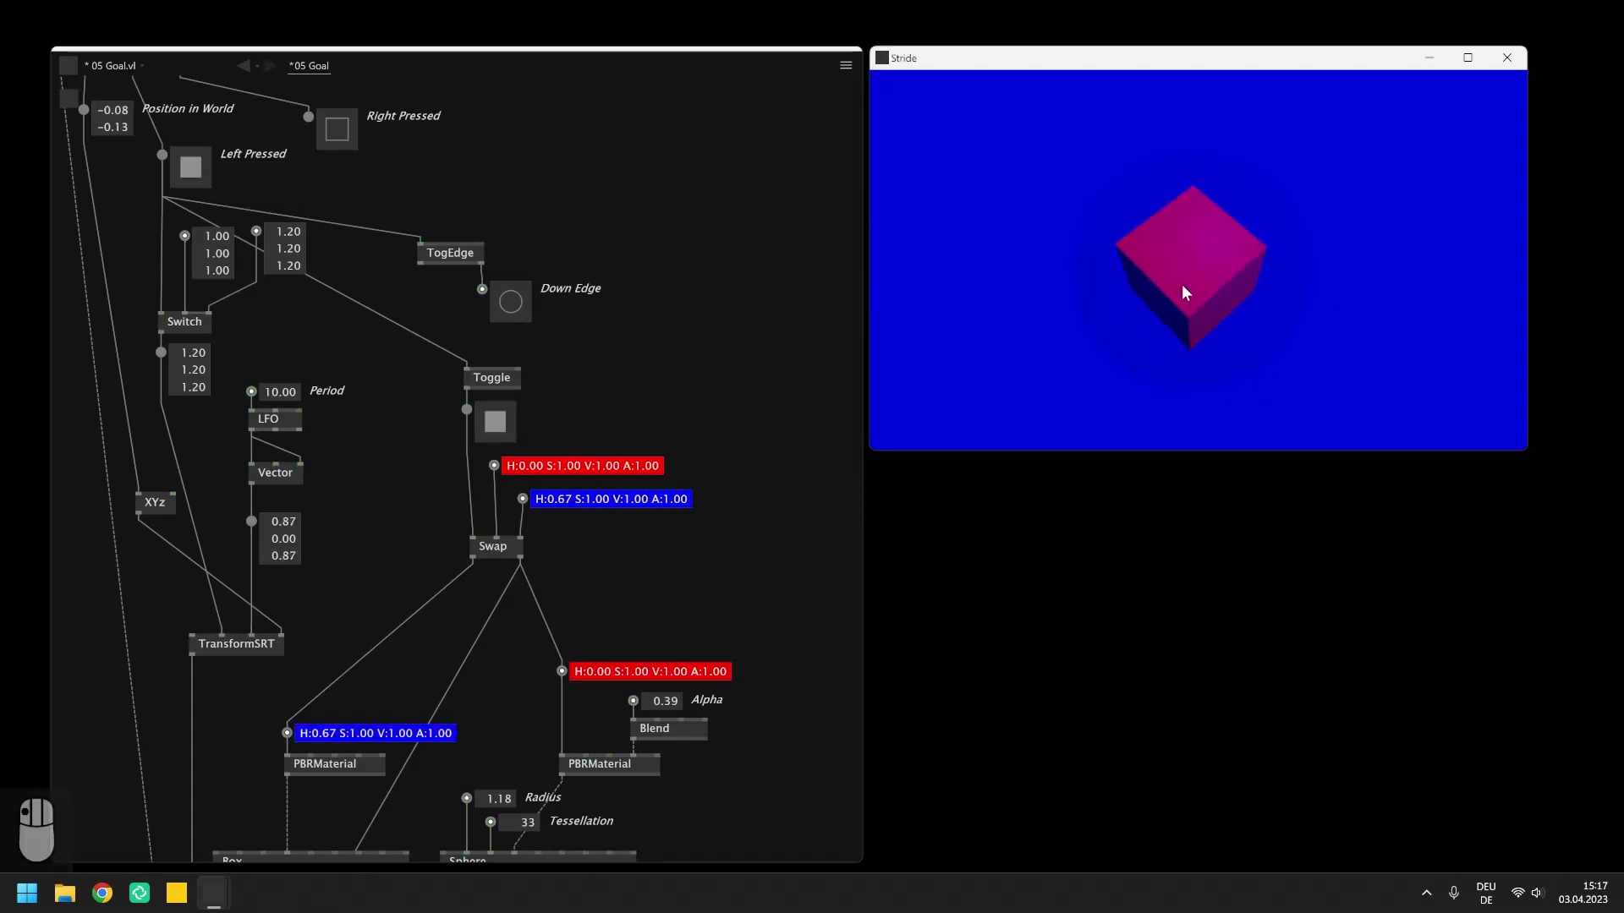
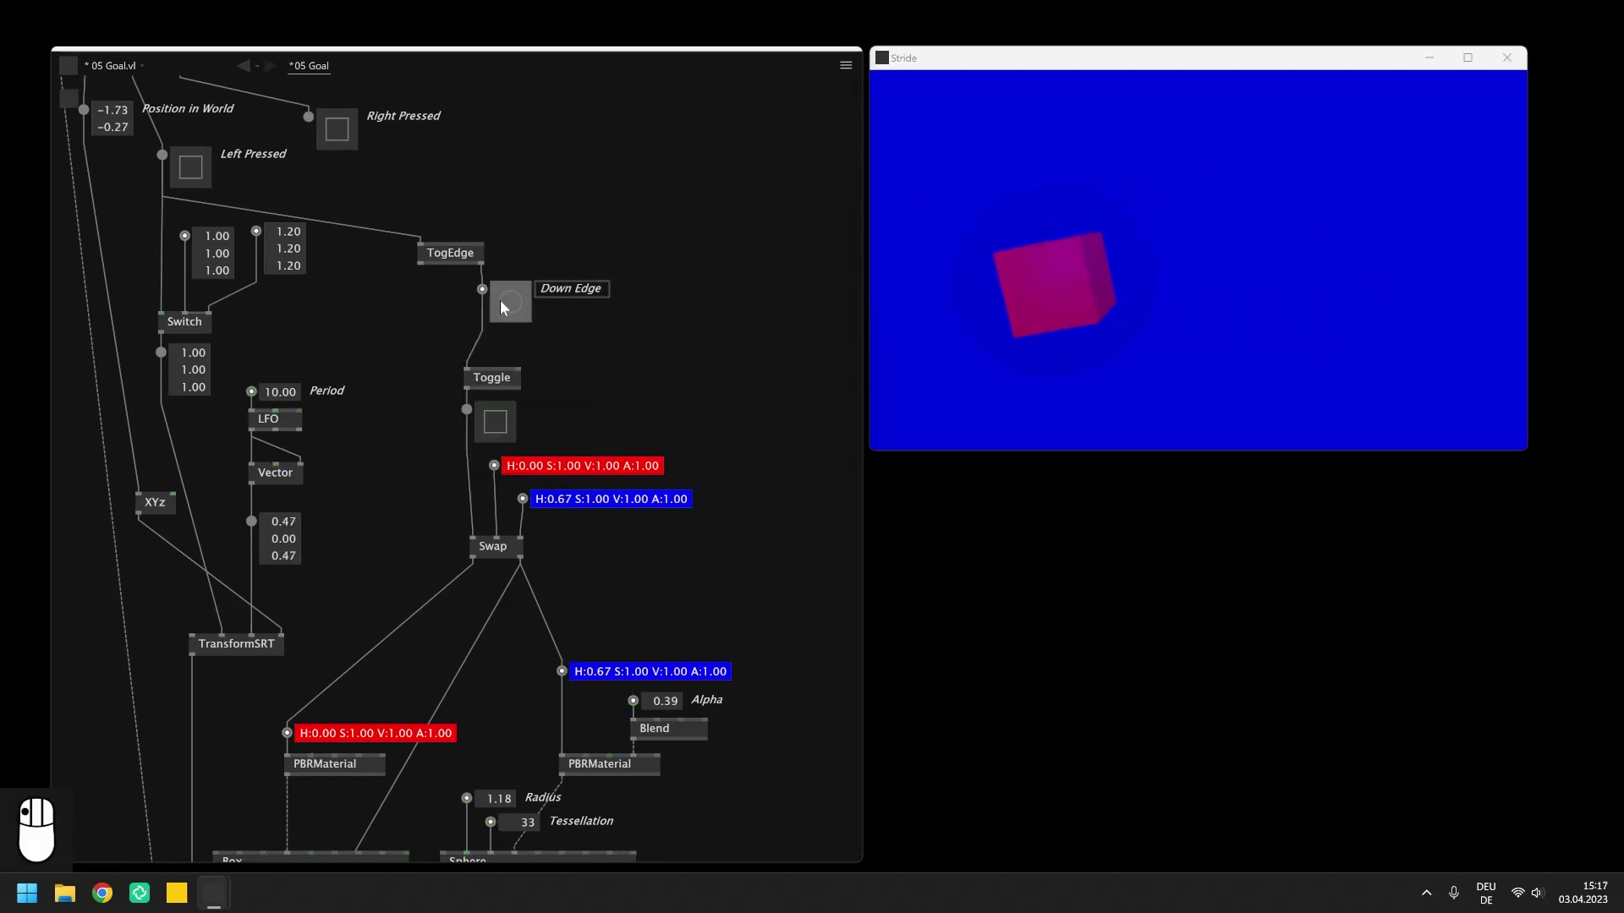
{"action": "key", "text": "Left"}
{"action": "key", "text": "Up"}
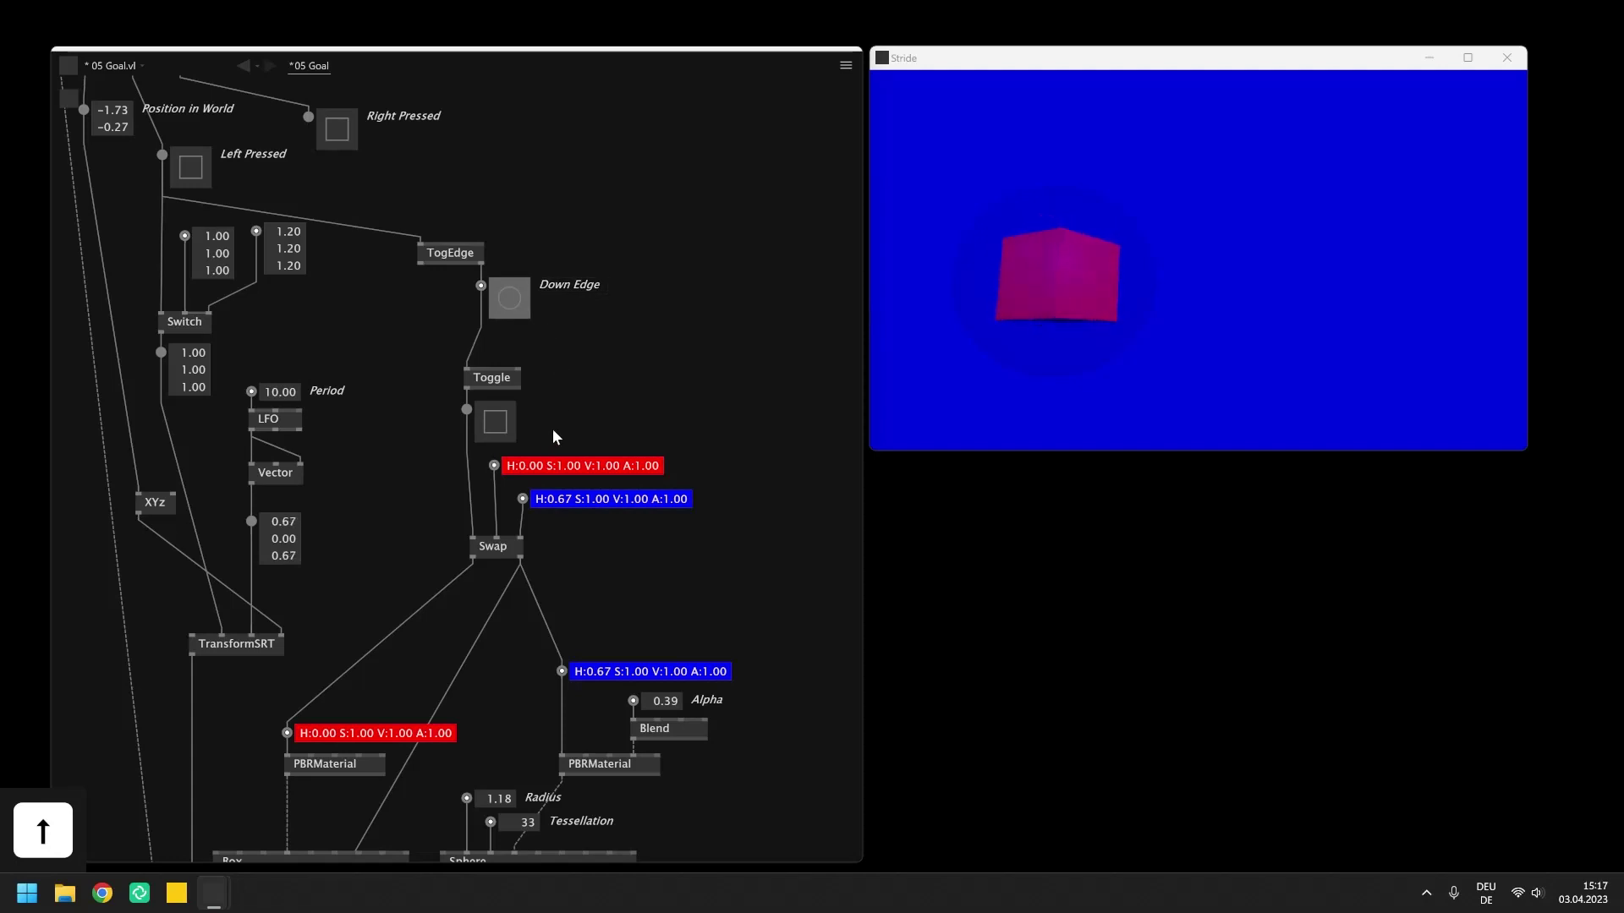
{"action": "left_click_drag", "start_coordinate": [552, 427], "coordinate": [492, 395]}
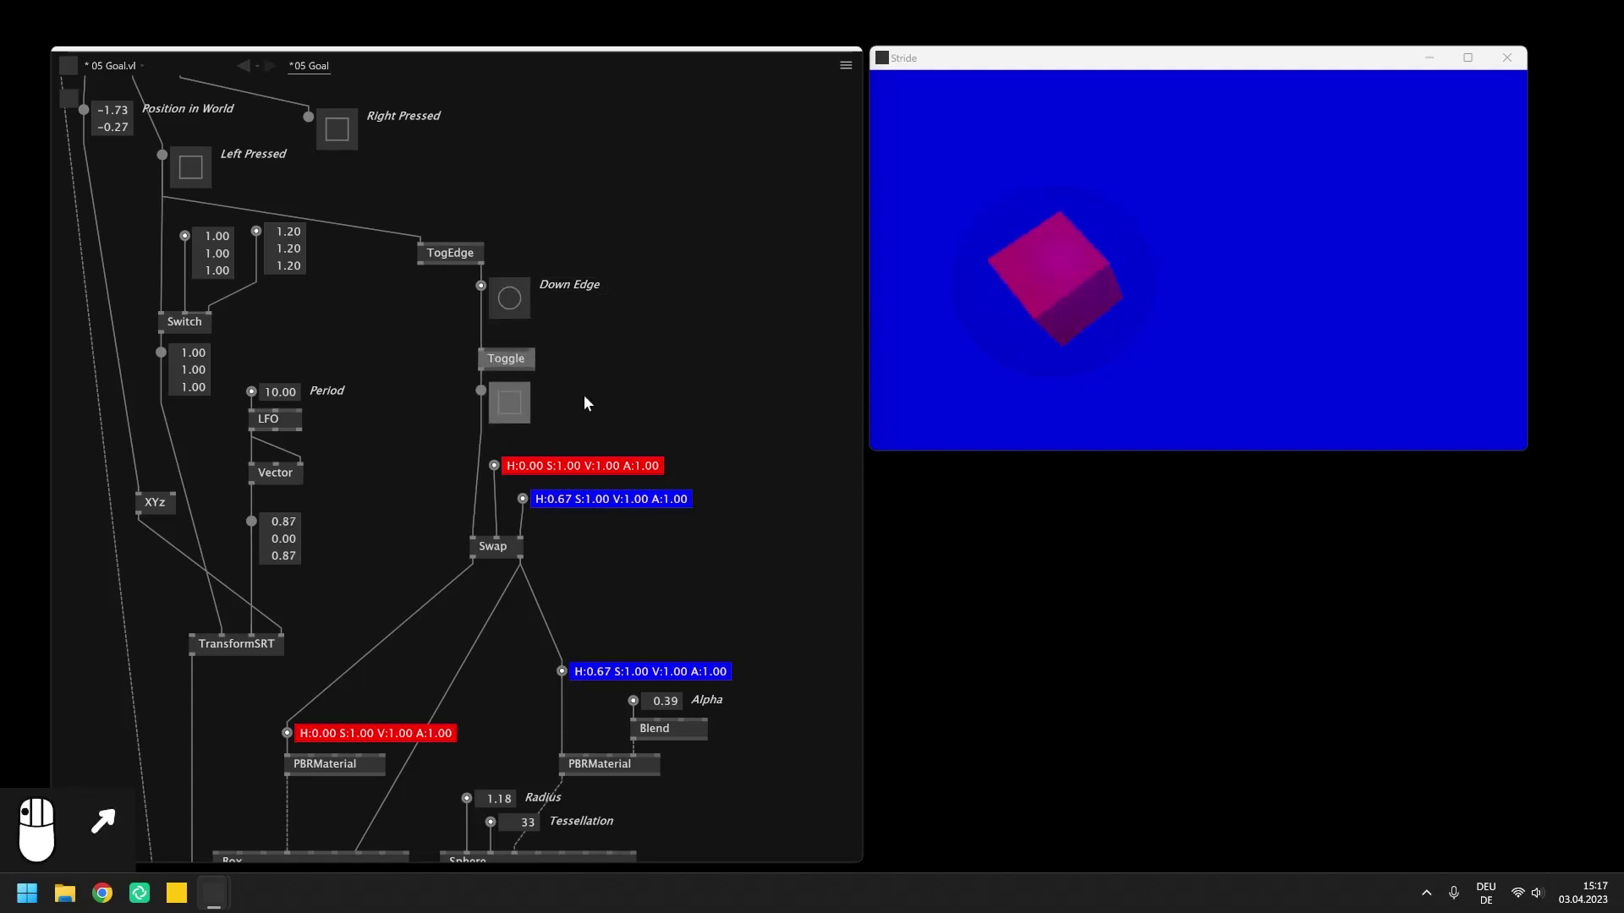
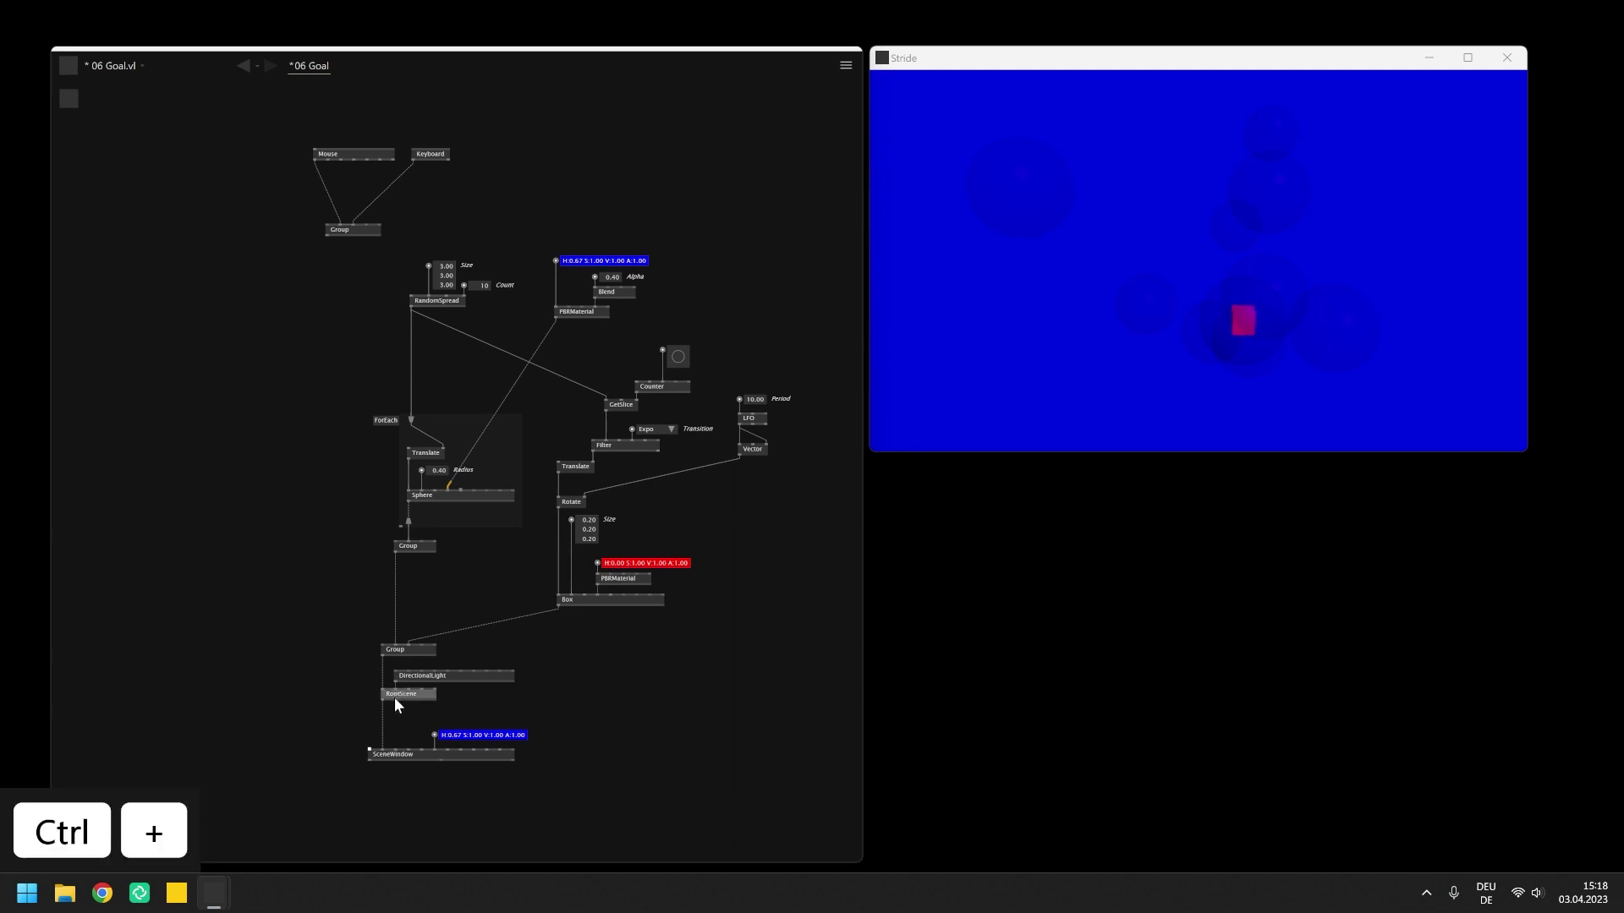
Step: Drag IOBoxes out of the Mouse node's Left Pressed and Right Pressed pins
{"action": "left_click_drag", "start_coordinate": [402, 707], "coordinate": [453, 683]}
{"action": "left_click_drag", "start_coordinate": [459, 684], "coordinate": [341, 182]}
{"action": "scroll", "scroll_direction": "up", "scroll_amount": 3}
{"action": "left_click", "coordinate": [373, 164]}
{"action": "left_click_drag", "start_coordinate": [389, 169], "coordinate": [416, 171]}
{"action": "left_click_drag", "start_coordinate": [416, 171], "coordinate": [436, 215]}
Step: Left- and right-click in the Stride window to watch the readouts change
{"action": "left_click_drag", "start_coordinate": [436, 215], "coordinate": [1231, 289]}
{"action": "left_click_drag", "start_coordinate": [1231, 289], "coordinate": [1207, 269]}
{"action": "right_click", "coordinate": [1207, 269]}
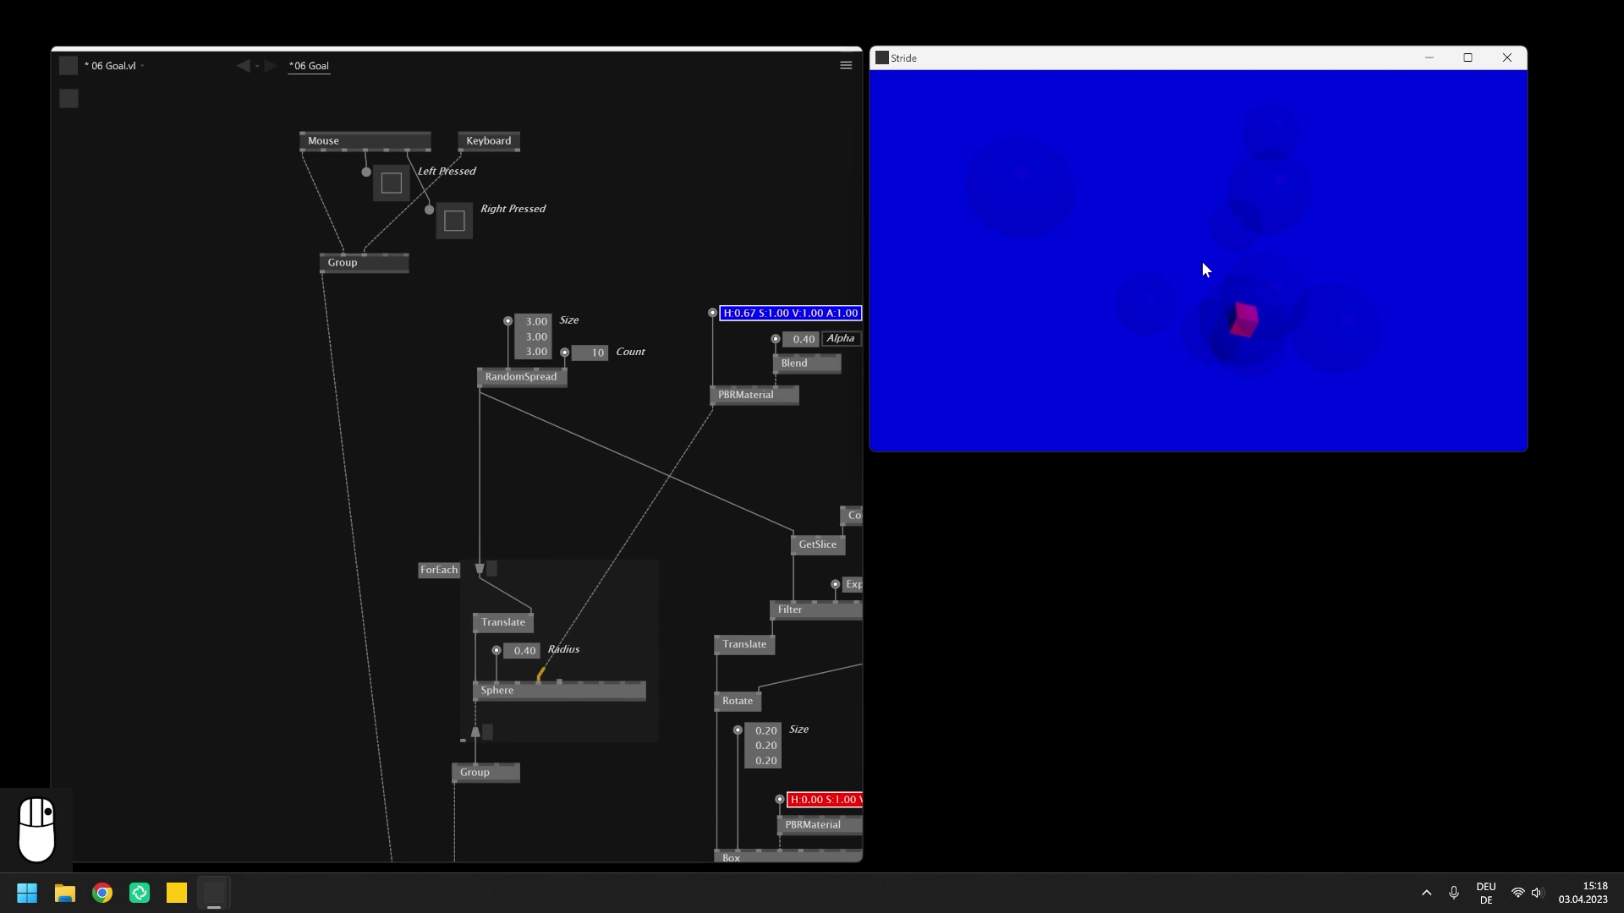
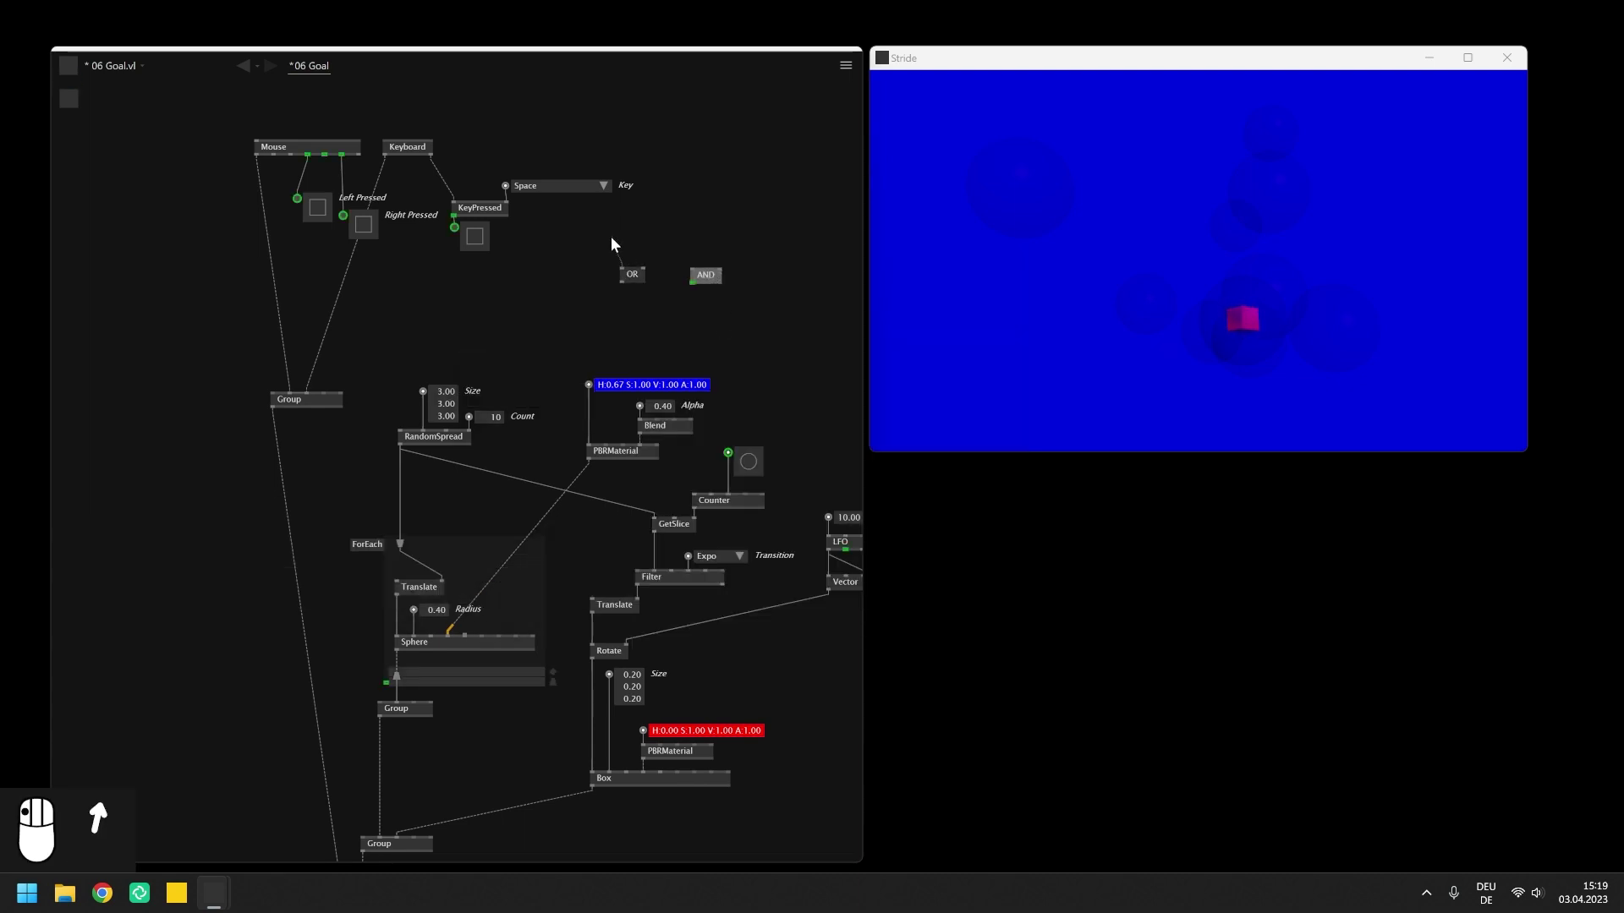
Step: Give the OR node two boolean input IOBoxes set to Toggle behaviour and an output readout
{"action": "scroll", "scroll_direction": "up", "scroll_amount": 3}
{"action": "left_click_drag", "start_coordinate": [646, 256], "coordinate": [656, 243]}
{"action": "scroll", "scroll_direction": "up", "scroll_amount": 3}
{"action": "scroll", "scroll_direction": "up", "scroll_amount": 3}
{"action": "left_click_drag", "start_coordinate": [692, 271], "coordinate": [719, 219]}
{"action": "scroll", "scroll_direction": "up", "scroll_amount": 3}
{"action": "left_click_drag", "start_coordinate": [734, 244], "coordinate": [753, 254]}
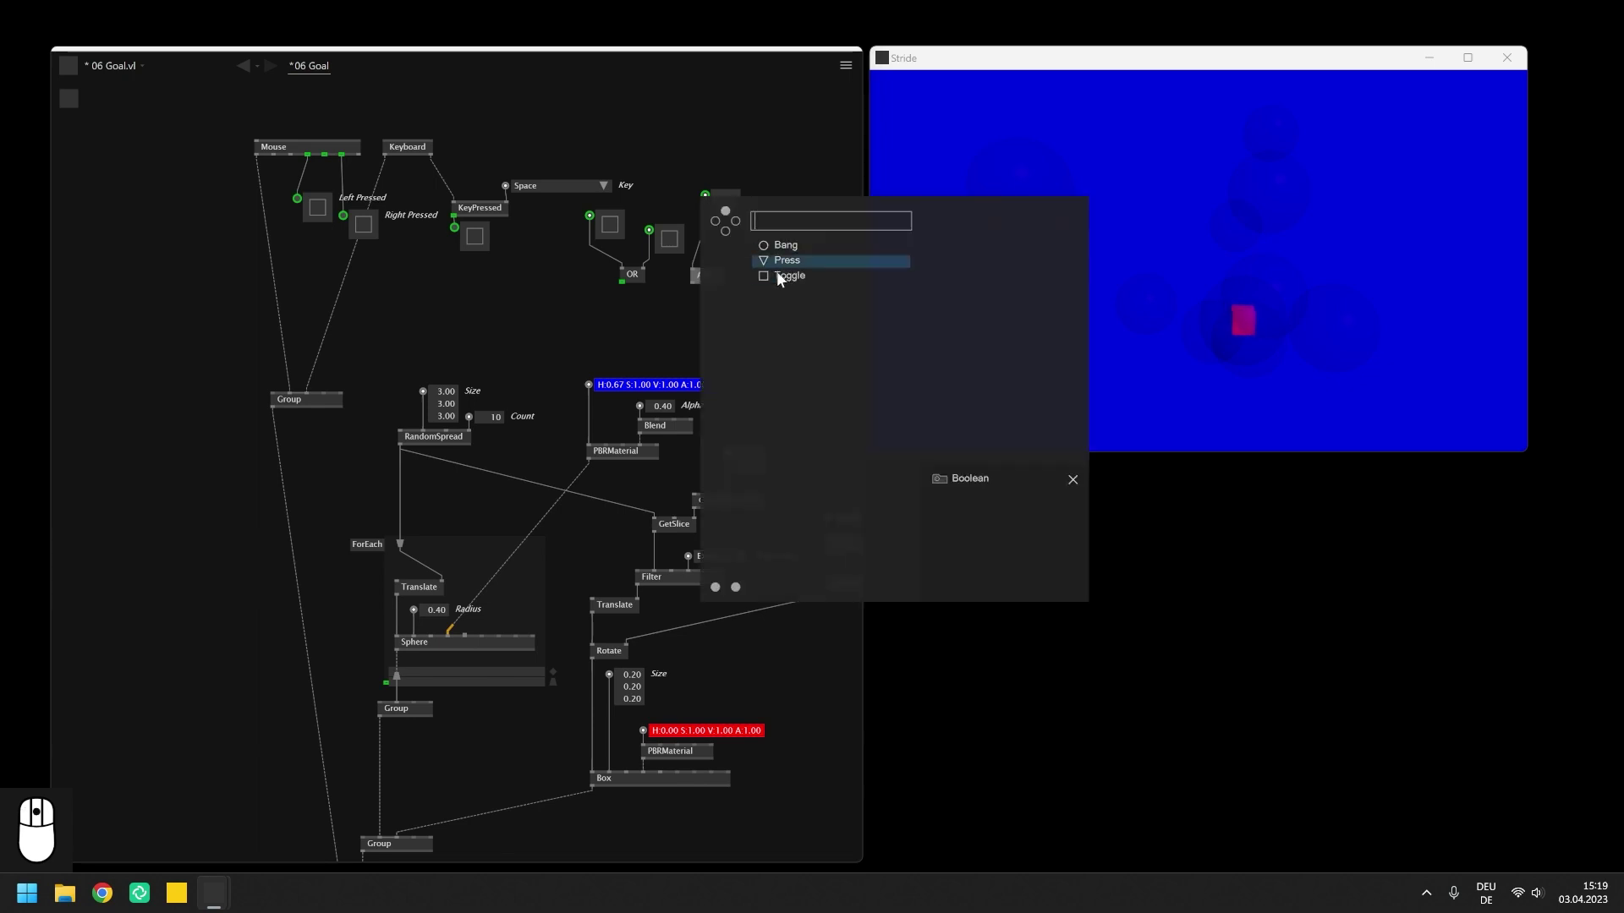
{"action": "left_click_drag", "start_coordinate": [760, 292], "coordinate": [674, 317]}
Step: Give the AND node two toggle inputs and an output readout as well
{"action": "scroll", "scroll_direction": "up", "scroll_amount": 3}
{"action": "scroll", "scroll_direction": "up", "scroll_amount": 3}
{"action": "left_click", "coordinate": [633, 289]}
{"action": "scroll", "scroll_direction": "up", "scroll_amount": 3}
{"action": "left_click_drag", "start_coordinate": [626, 310], "coordinate": [667, 262]}
{"action": "scroll", "scroll_direction": "up", "scroll_amount": 3}
{"action": "scroll", "scroll_direction": "up", "scroll_amount": 3}
{"action": "left_click_drag", "start_coordinate": [685, 187], "coordinate": [538, 283]}
Step: Switch an AND input on and try out input combinations on both nodes
{"action": "scroll", "scroll_direction": "up", "scroll_amount": 3}
{"action": "left_click", "coordinate": [561, 231]}
{"action": "left_click_drag", "start_coordinate": [559, 230], "coordinate": [424, 294]}
{"action": "left_click_drag", "start_coordinate": [425, 294], "coordinate": [765, 337]}
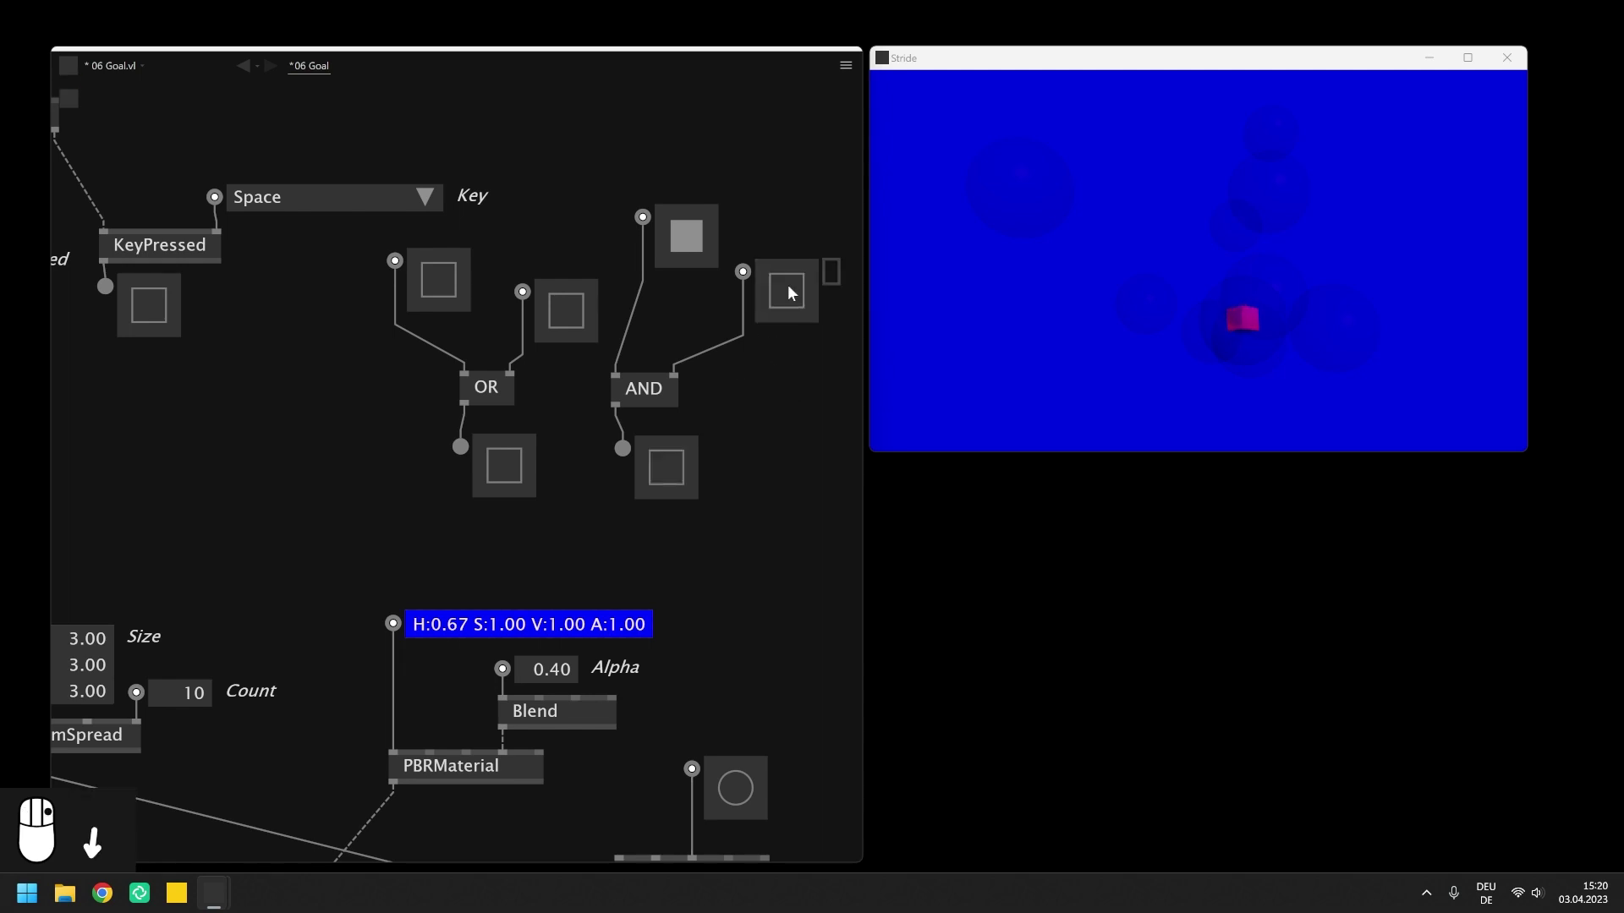
Step: Remove the test toggles and feed Left Pressed and Right Pressed into the OR node
{"action": "left_click_drag", "start_coordinate": [555, 377], "coordinate": [405, 263]}
{"action": "left_click", "coordinate": [405, 262]}
{"action": "key", "text": "Delete"}
{"action": "left_click_drag", "start_coordinate": [477, 394], "coordinate": [621, 379]}
{"action": "scroll", "scroll_direction": "up", "scroll_amount": 3}
{"action": "scroll", "scroll_direction": "up", "scroll_amount": 3}
{"action": "left_click", "coordinate": [251, 375]}
{"action": "right_click", "coordinate": [251, 374]}
{"action": "left_click_drag", "start_coordinate": [251, 375], "coordinate": [295, 369]}
{"action": "left_click_drag", "start_coordinate": [292, 367], "coordinate": [256, 411]}
Step: Add a TogEdge node via the node browser and drive it from the OR output
{"action": "left_click_drag", "start_coordinate": [256, 410], "coordinate": [258, 463]}
{"action": "left_click", "coordinate": [258, 463]}
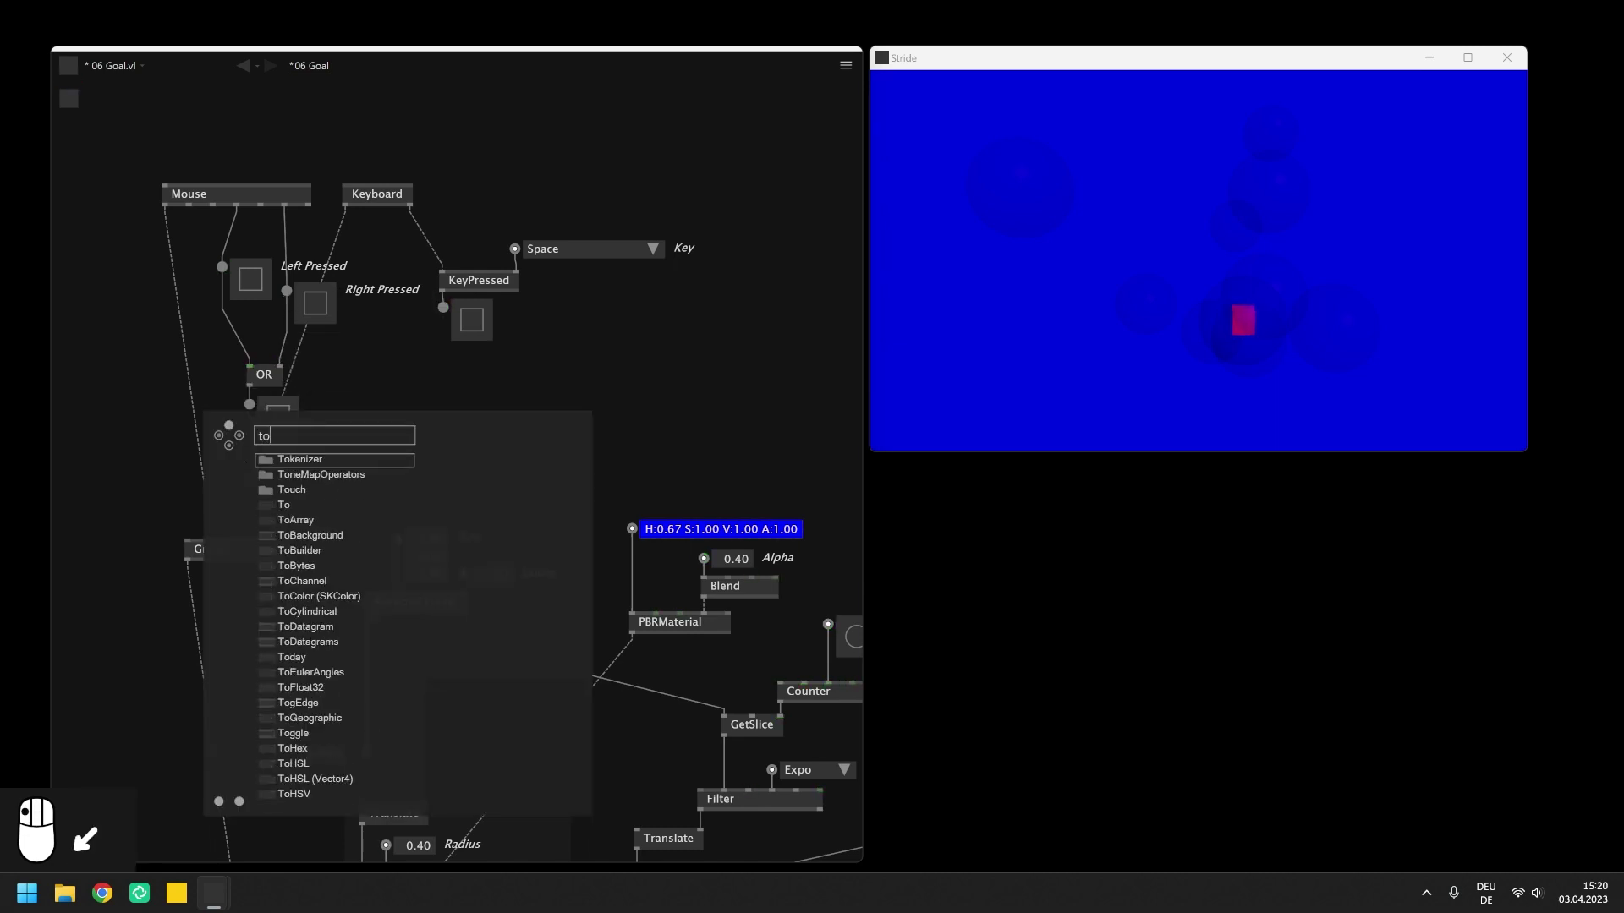
{"action": "left_click", "coordinate": [259, 466]}
{"action": "left_click_drag", "start_coordinate": [277, 455], "coordinate": [380, 492]}
{"action": "scroll", "scroll_direction": "down", "scroll_amount": 3}
{"action": "left_click_drag", "start_coordinate": [399, 422], "coordinate": [572, 364]}
{"action": "scroll", "scroll_direction": "up", "scroll_amount": 3}
{"action": "scroll", "scroll_direction": "up", "scroll_amount": 3}
Step: Alternate left and right clicks in the Stride window to trigger the OR
{"action": "left_click", "coordinate": [1239, 322]}
{"action": "right_click", "coordinate": [1241, 320]}
{"action": "left_click", "coordinate": [1240, 320]}
{"action": "right_click", "coordinate": [1241, 319]}
{"action": "left_click", "coordinate": [1240, 319]}
{"action": "right_click", "coordinate": [1241, 320]}
{"action": "left_click", "coordinate": [1241, 320]}
{"action": "right_click", "coordinate": [1241, 320]}
{"action": "left_click", "coordinate": [1241, 320]}
{"action": "right_click", "coordinate": [1243, 320]}
{"action": "left_click", "coordinate": [1242, 320]}
{"action": "right_click", "coordinate": [1242, 319]}
{"action": "left_click", "coordinate": [1243, 320]}
{"action": "left_click_drag", "start_coordinate": [1243, 320], "coordinate": [560, 365]}
Step: Add an AND node combining the OR with Space KeyPressed and test Space plus left/right clicks
{"action": "double_click", "coordinate": [559, 366]}
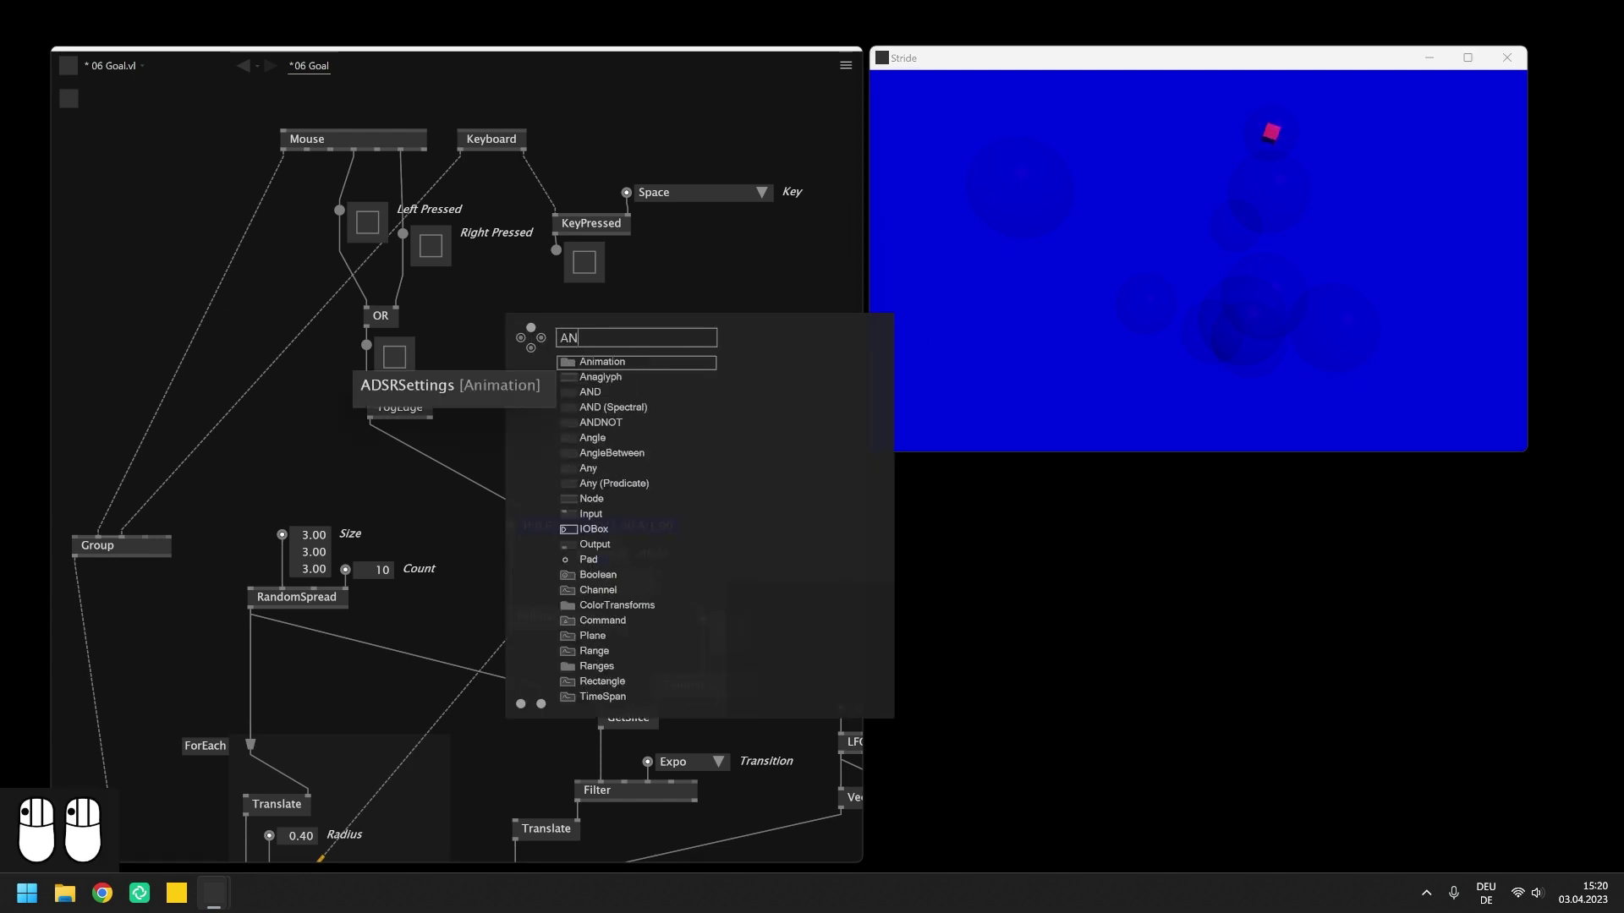
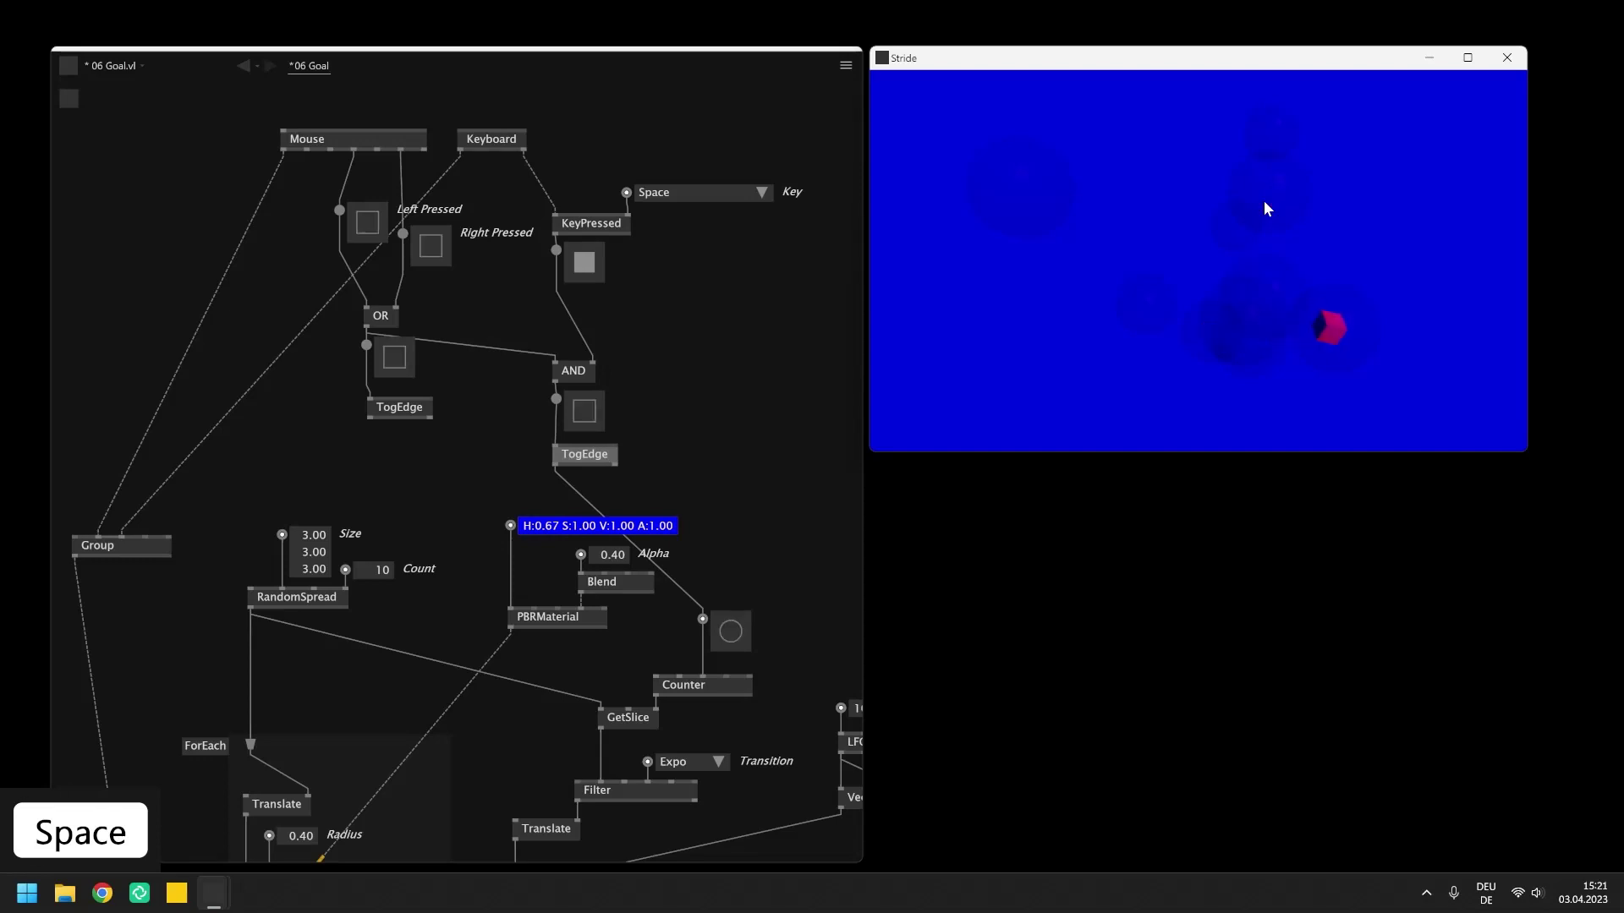
{"action": "key", "text": "space"}
{"action": "right_click", "coordinate": [1272, 207]}
{"action": "key", "text": "space"}
{"action": "left_click", "coordinate": [1272, 208]}
{"action": "key", "text": "space"}
{"action": "left_click_drag", "start_coordinate": [1272, 208], "coordinate": [823, 389]}
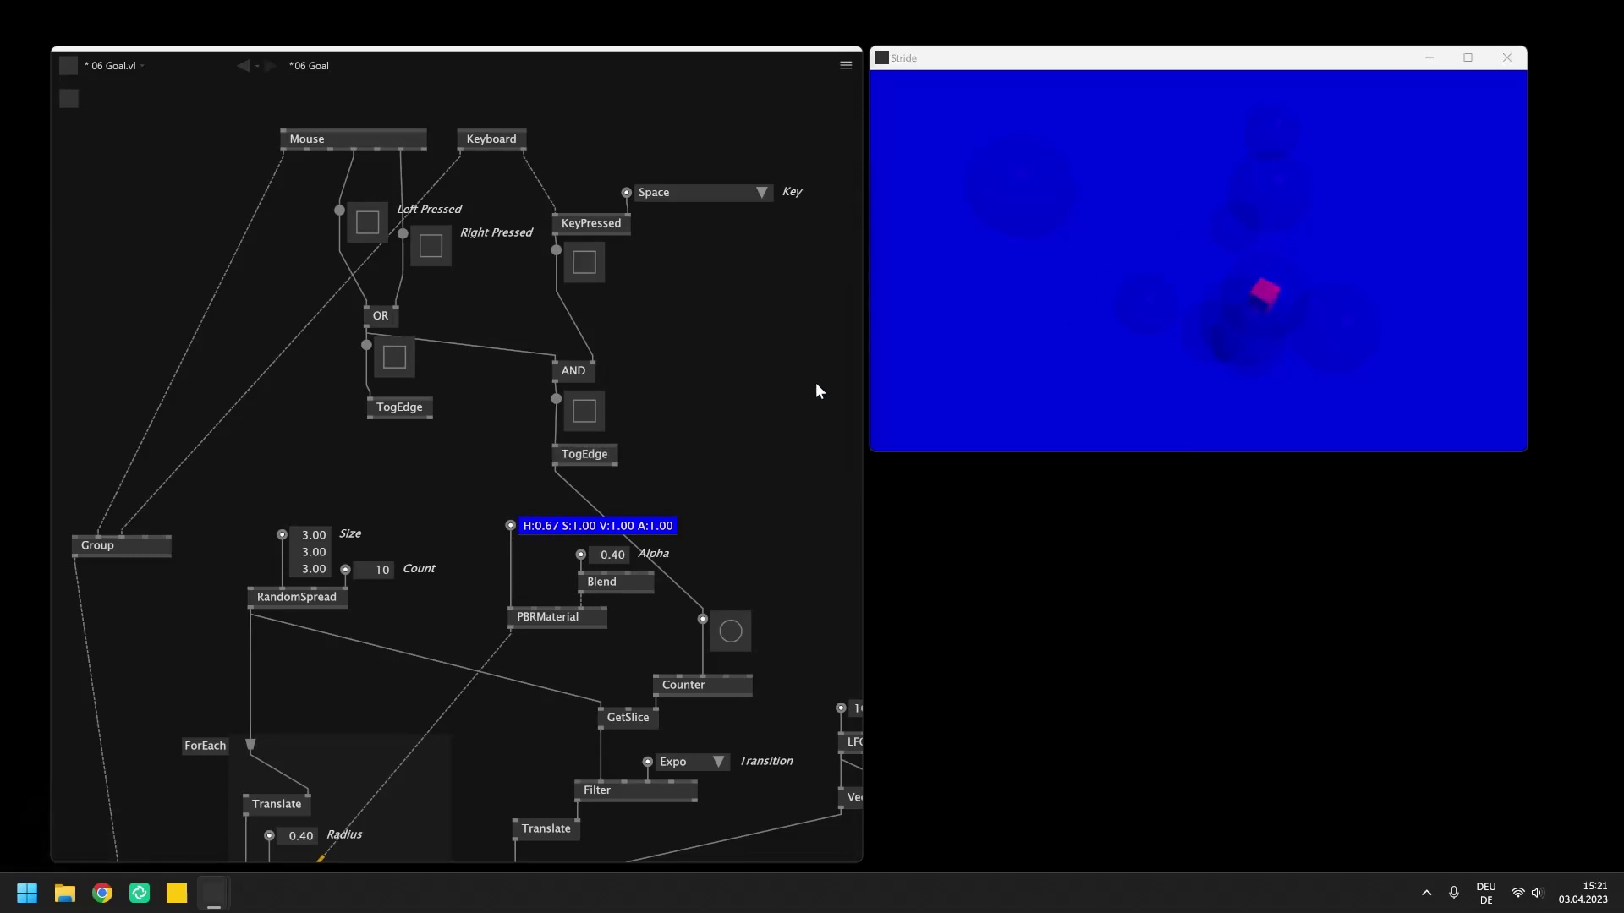
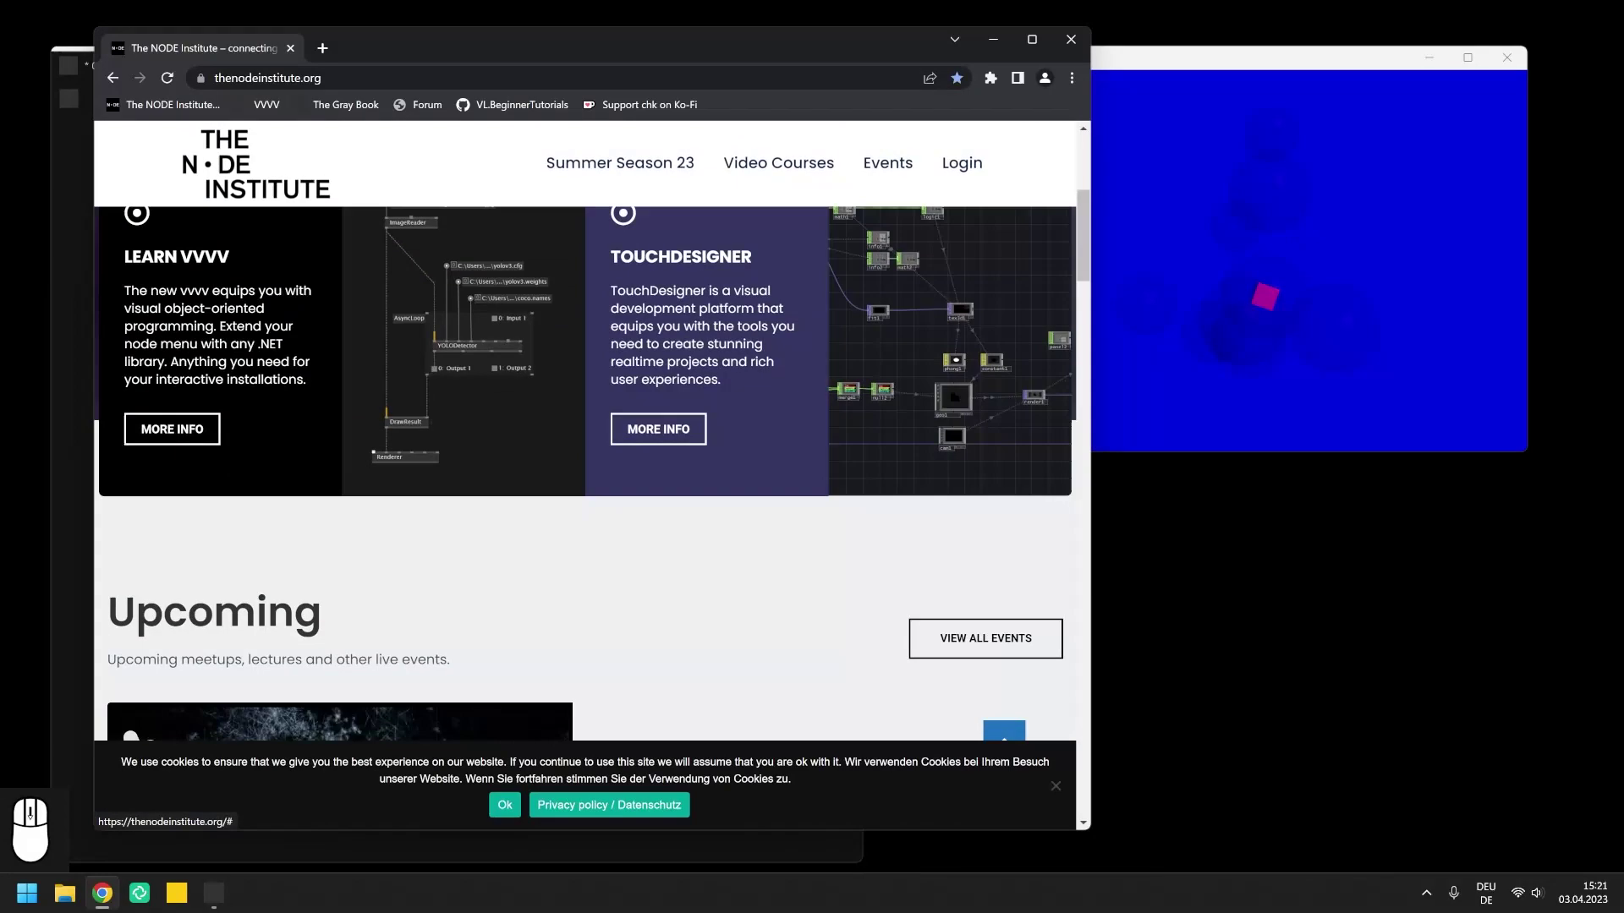
Step: Scroll down the Node Institute page and go to the 'Support chk on Ko-Fi' bookmark
{"action": "scroll", "scroll_direction": "down", "scroll_amount": 3}
{"action": "scroll", "scroll_direction": "down", "scroll_amount": 3}
{"action": "left_click_drag", "start_coordinate": [670, 107], "coordinate": [993, 77]}
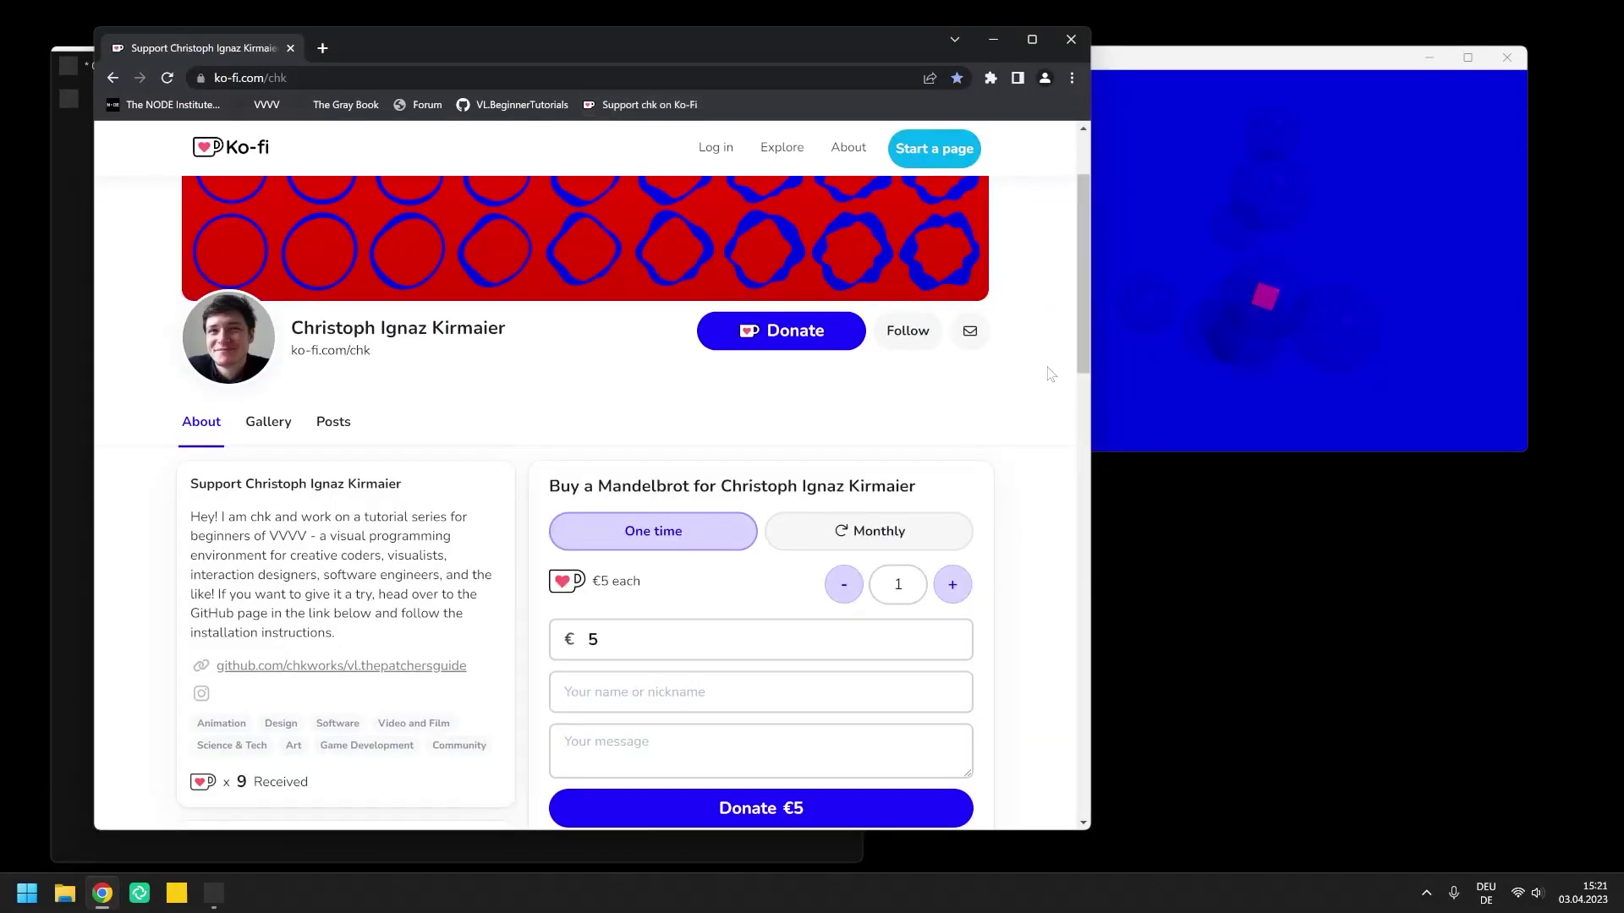
Step: Land on chk's Ko-fi support page and scroll back up to its banner
{"action": "left_click", "coordinate": [993, 76]}
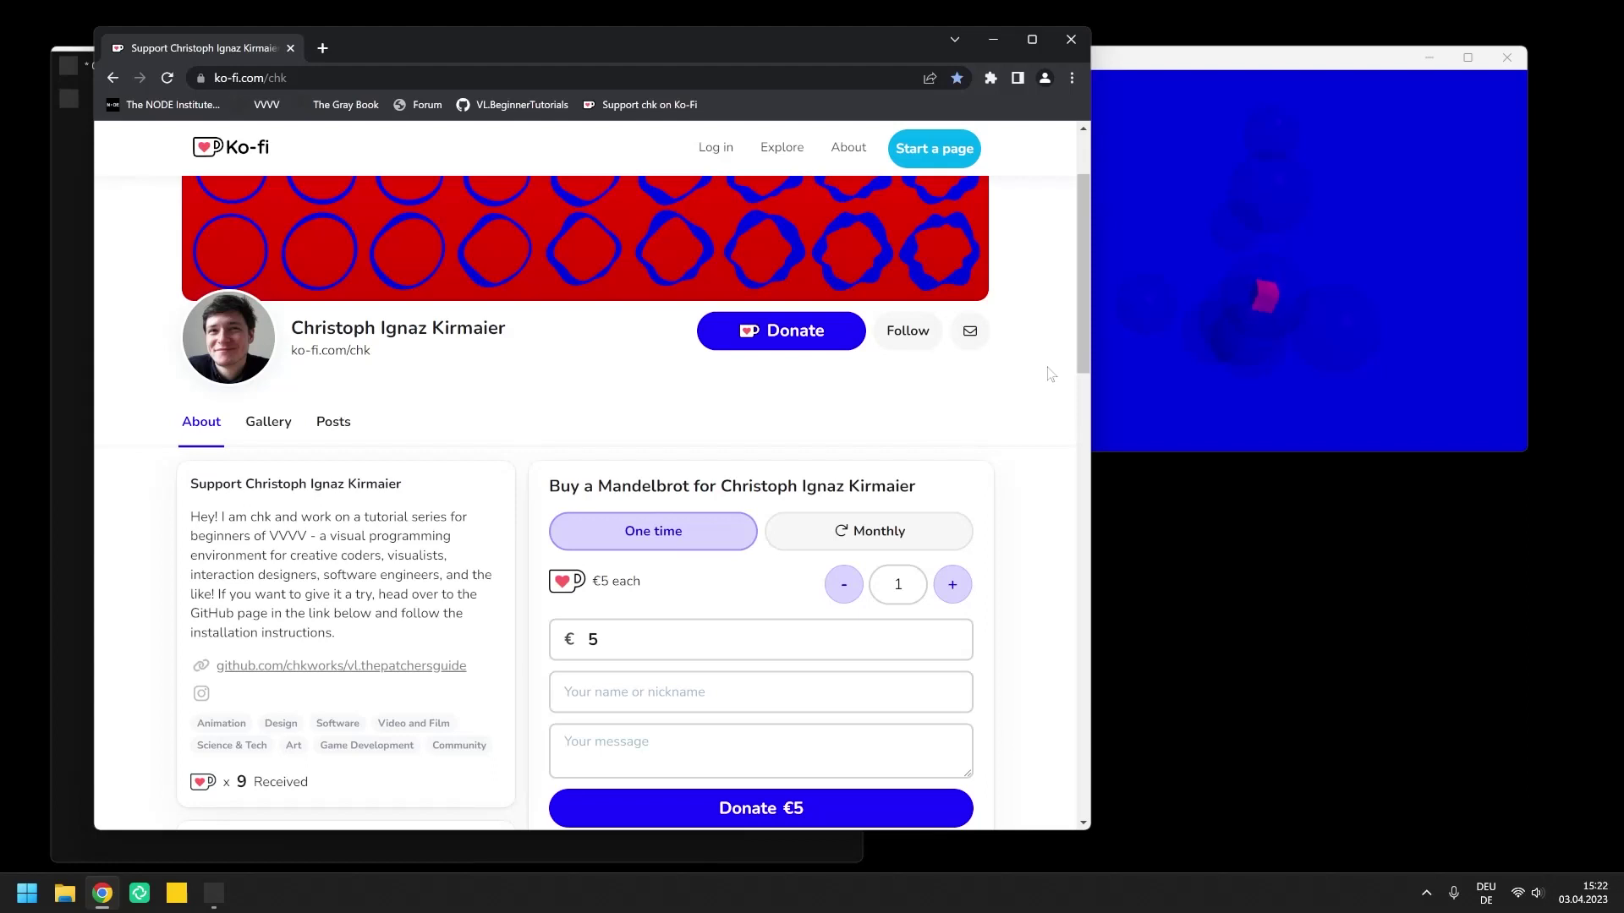
{"action": "scroll", "scroll_direction": "up", "scroll_amount": 3}
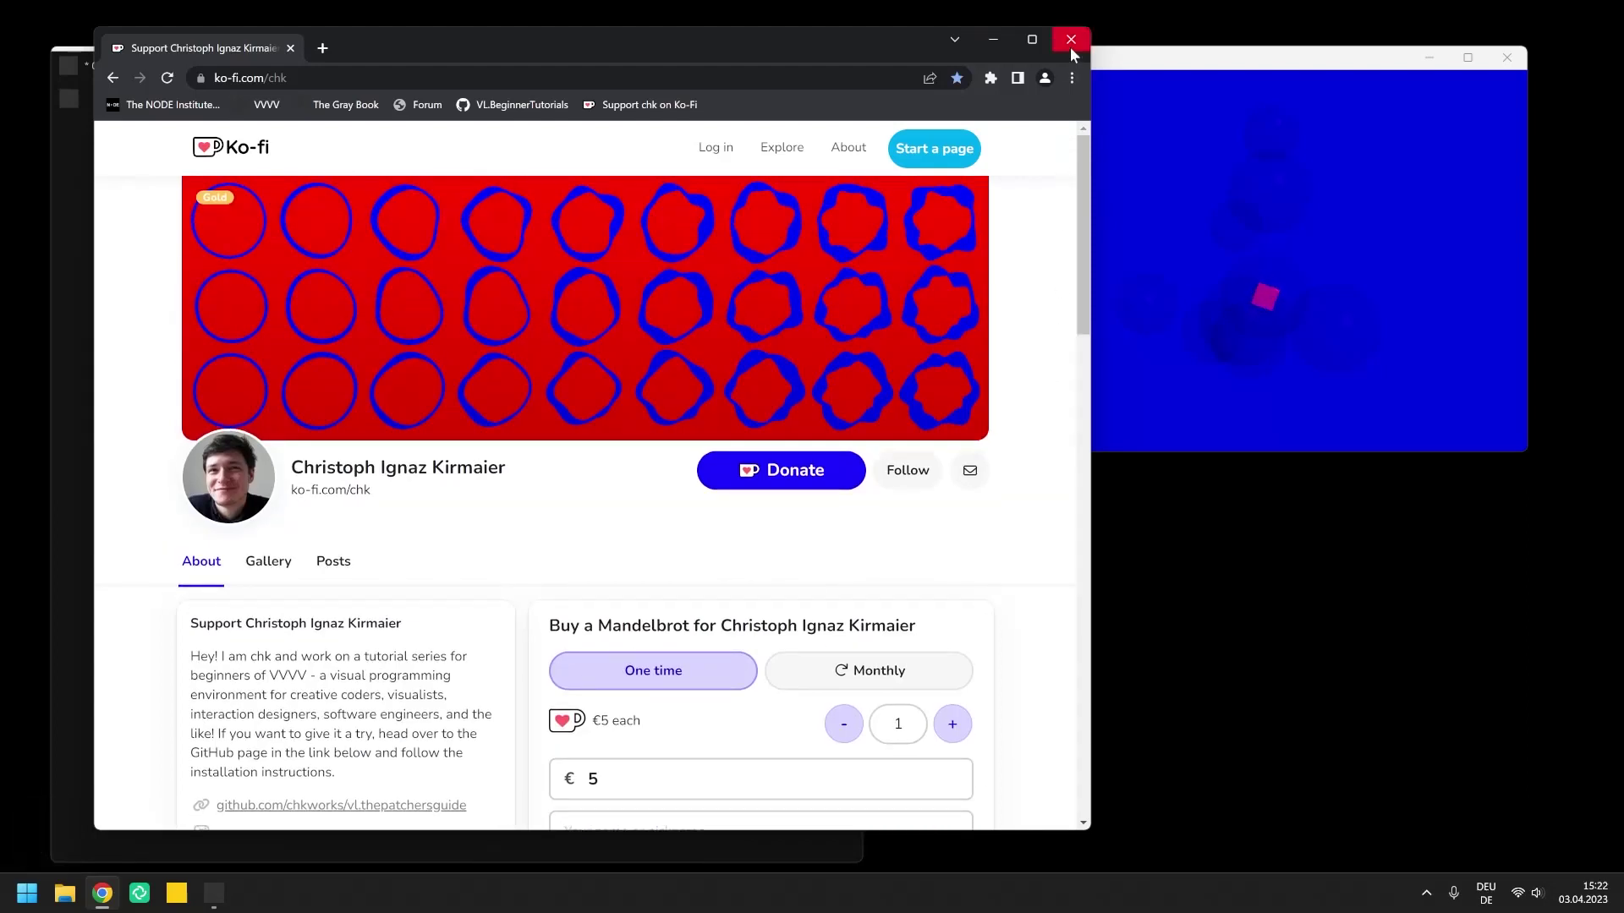